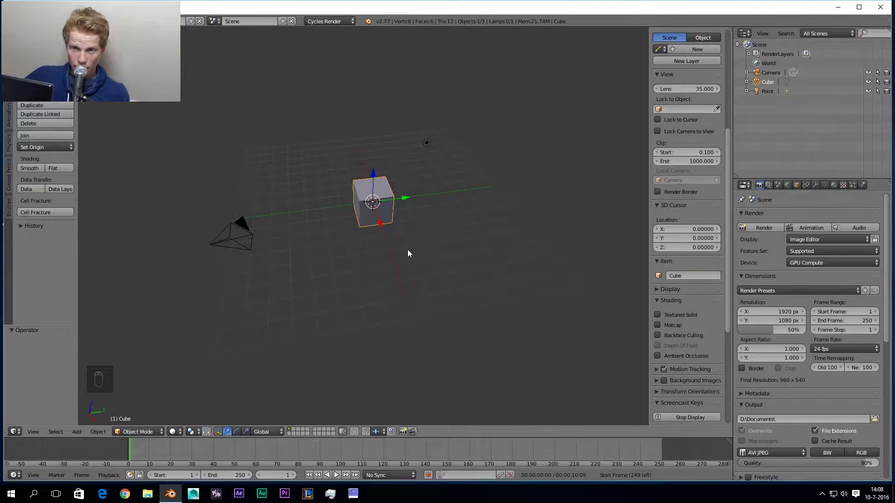
Delete the default cube and the point lamp, leaving only the camera.
{"action": "left_click_drag", "start_coordinate": [413, 253], "coordinate": [376, 149]}
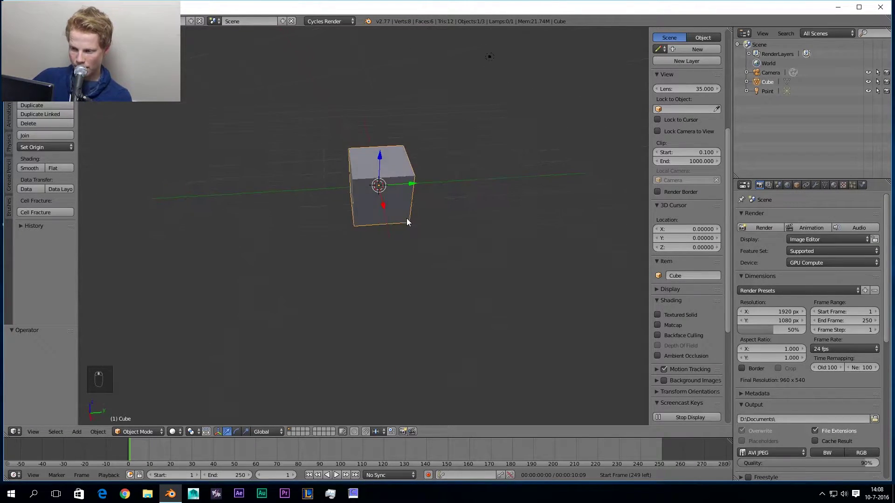
{"action": "key", "text": "x"}
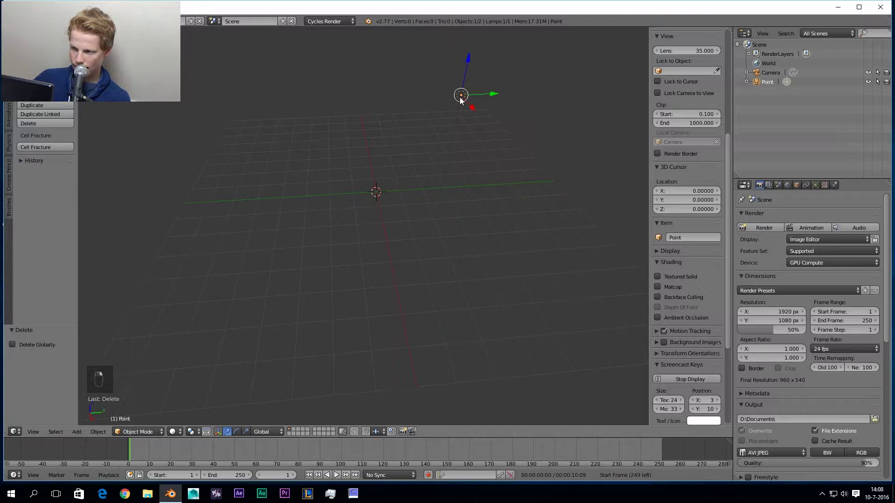
{"action": "key", "text": "Delete"}
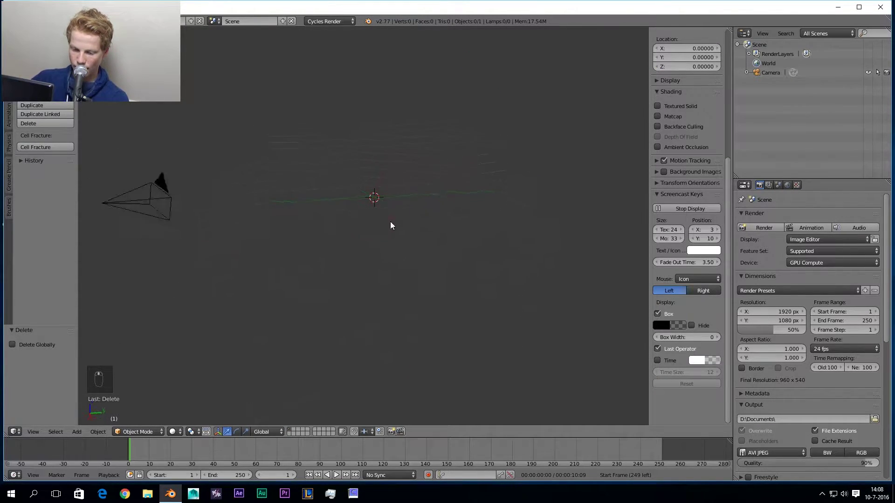
Add a Cylinder mesh at the world origin from the Add > Mesh list.
{"action": "left_click", "coordinate": [394, 234]}
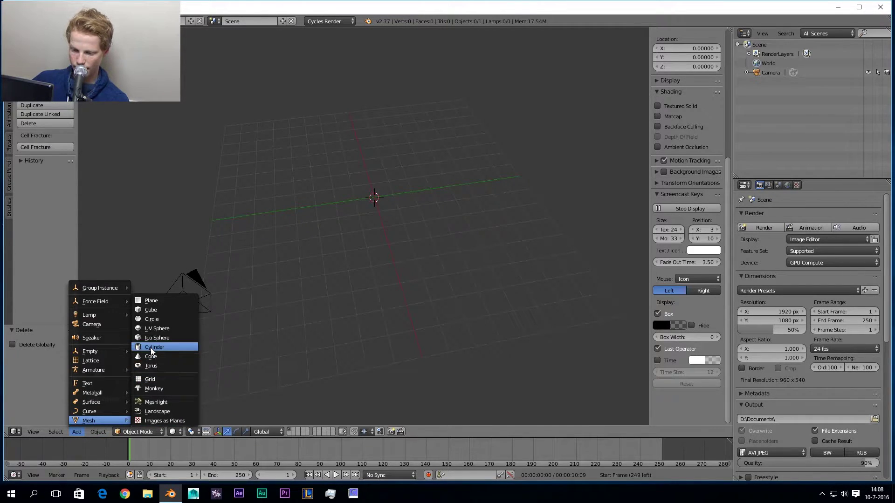
{"action": "left_click_drag", "start_coordinate": [407, 273], "coordinate": [235, 201]}
{"action": "left_click_drag", "start_coordinate": [235, 201], "coordinate": [301, 166]}
{"action": "left_click_drag", "start_coordinate": [301, 165], "coordinate": [424, 265]}
{"action": "left_click_drag", "start_coordinate": [438, 201], "coordinate": [456, 237]}
Toggle the cylinder in and out of Edit Mode, ending back in Object Mode.
{"action": "key", "text": "Tab"}
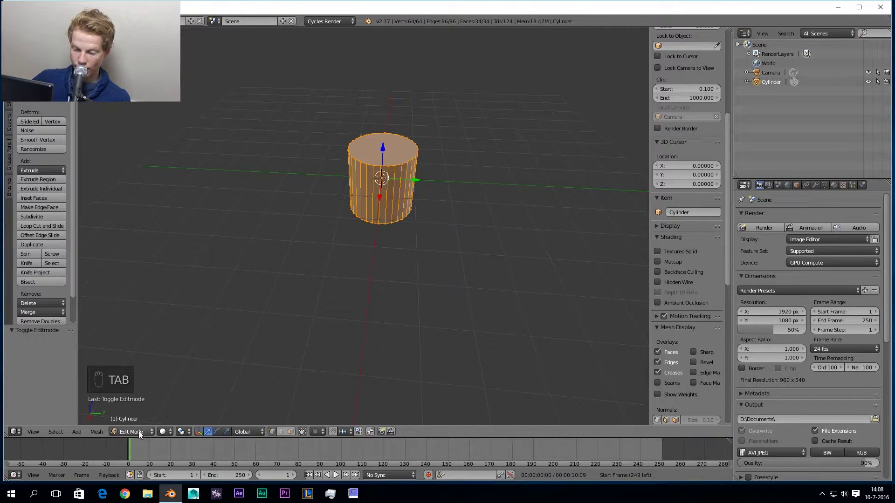
{"action": "key", "text": "Tab"}
{"action": "key", "text": "Tab"}
{"action": "key", "text": "Tab"}
{"action": "key", "text": "Tab"}
{"action": "key", "text": "Tab"}
{"action": "key", "text": "Tab"}
{"action": "key", "text": "Tab"}
{"action": "key", "text": "Tab"}
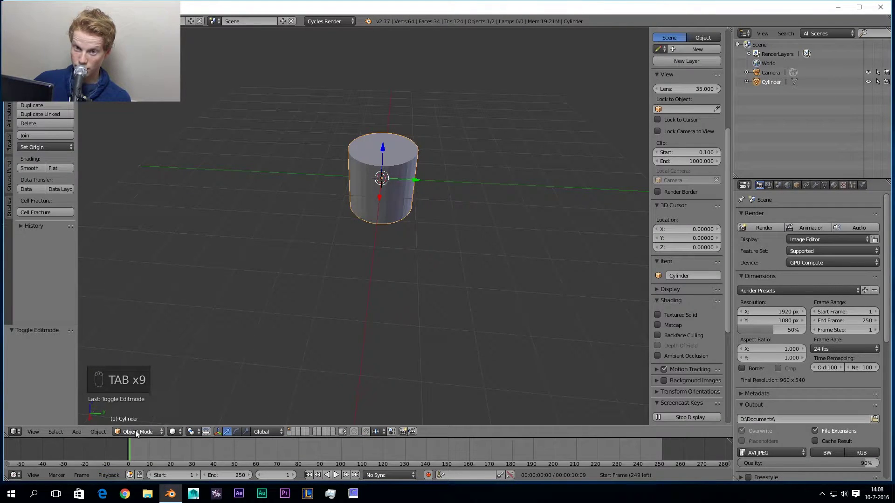
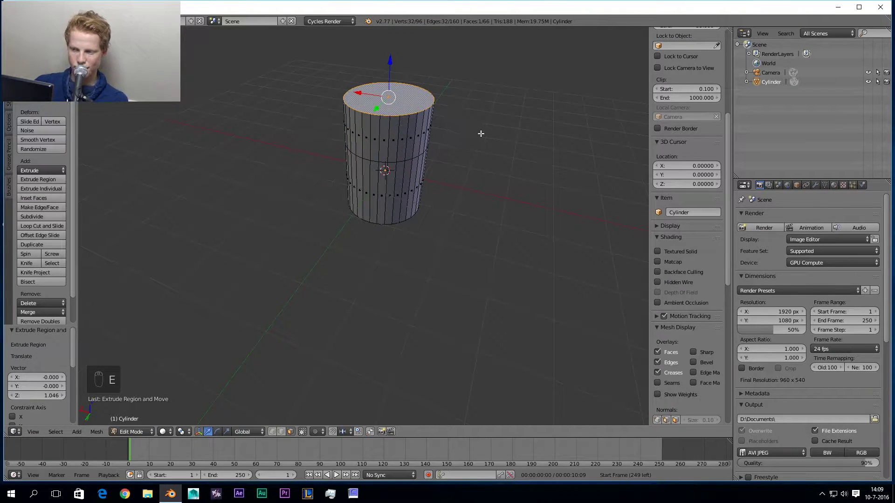
Scale the extruded top face inward to a pointed tip and return to Object Mode.
{"action": "key", "text": "s"}
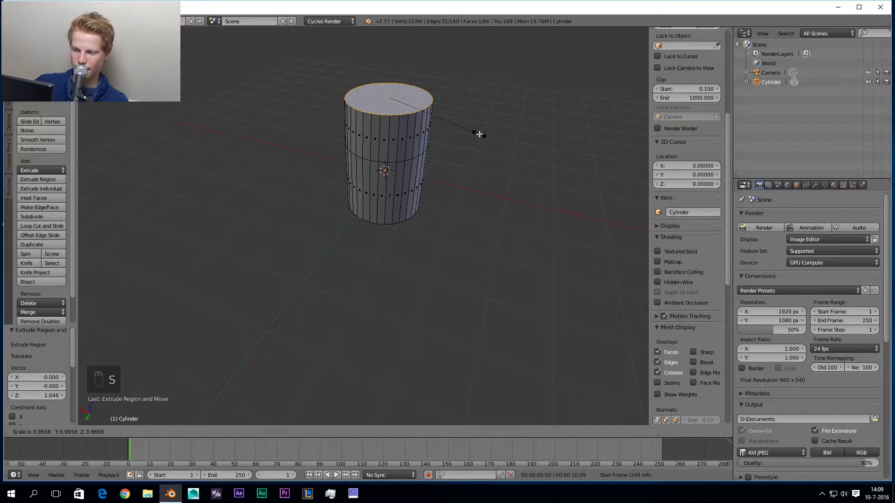
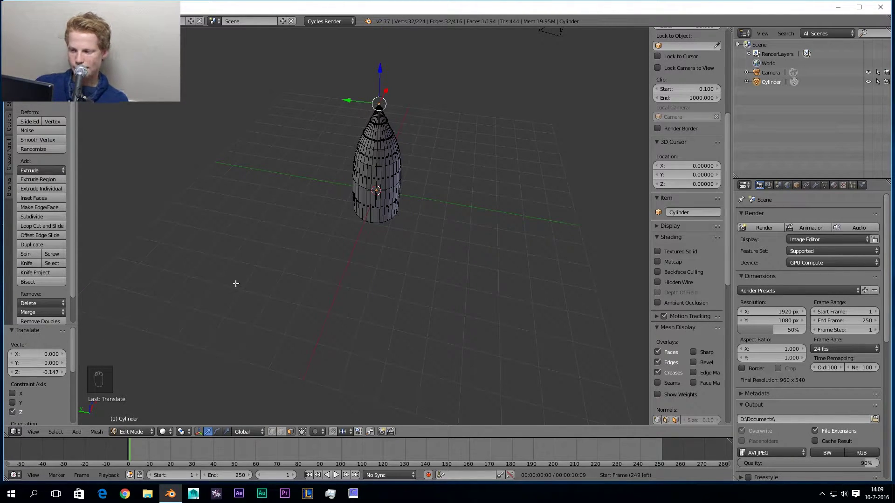
{"action": "key", "text": "Tab"}
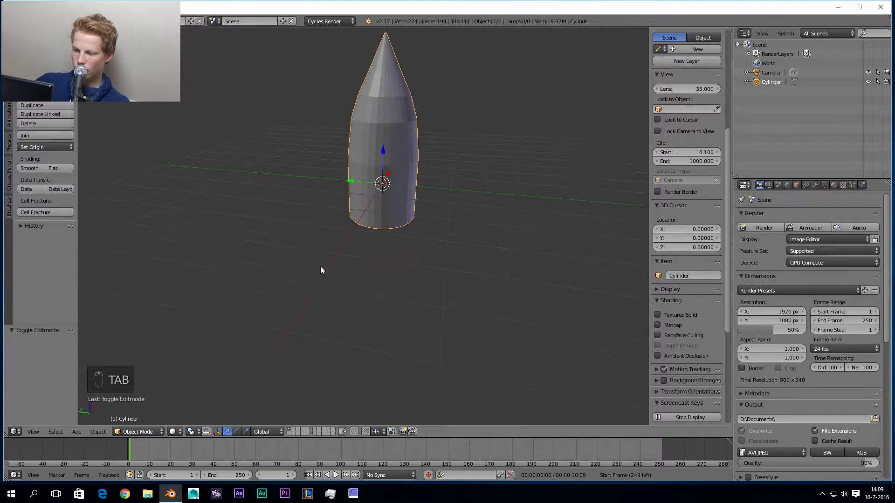
Widen the Properties editor and create a new Diffuse material for the bullet.
{"action": "middle_click", "coordinate": [422, 243]}
{"action": "left_click_drag", "start_coordinate": [405, 244], "coordinate": [384, 246]}
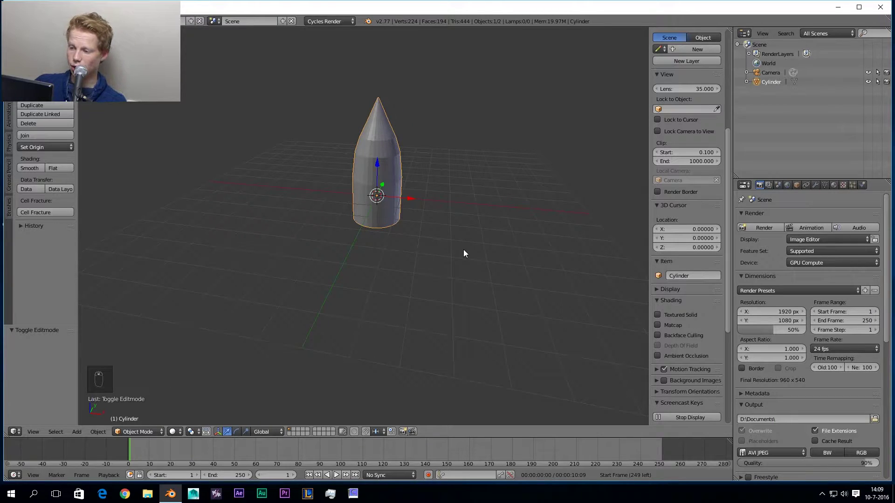
{"action": "left_click_drag", "start_coordinate": [365, 250], "coordinate": [552, 246]}
{"action": "left_click_drag", "start_coordinate": [552, 246], "coordinate": [835, 189]}
{"action": "left_click_drag", "start_coordinate": [836, 189], "coordinate": [380, 185]}
{"action": "left_click_drag", "start_coordinate": [381, 186], "coordinate": [736, 263]}
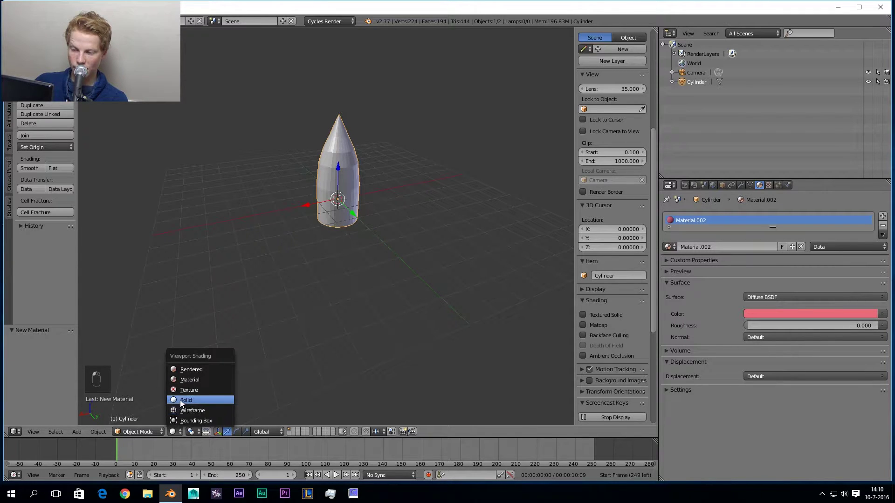
Arrange the Diffuse BSDF and Material Output nodes of Material.002 in the Node Editor.
{"action": "left_click_drag", "start_coordinate": [229, 241], "coordinate": [275, 254]}
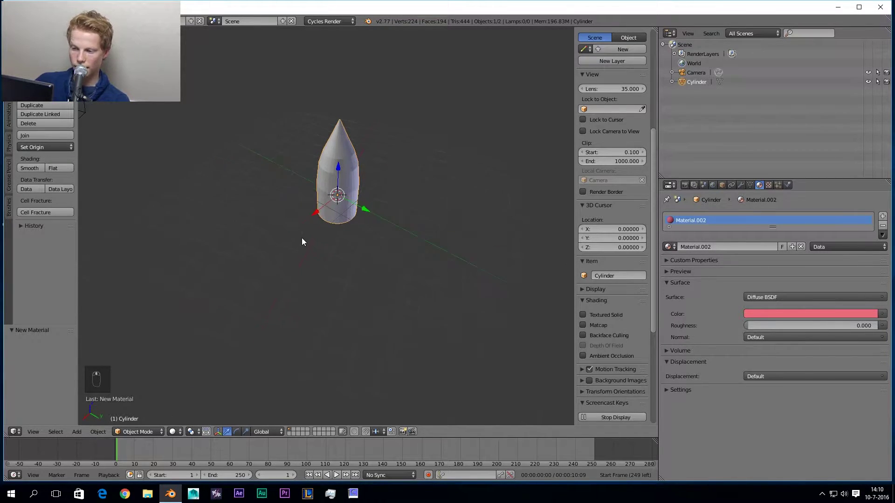
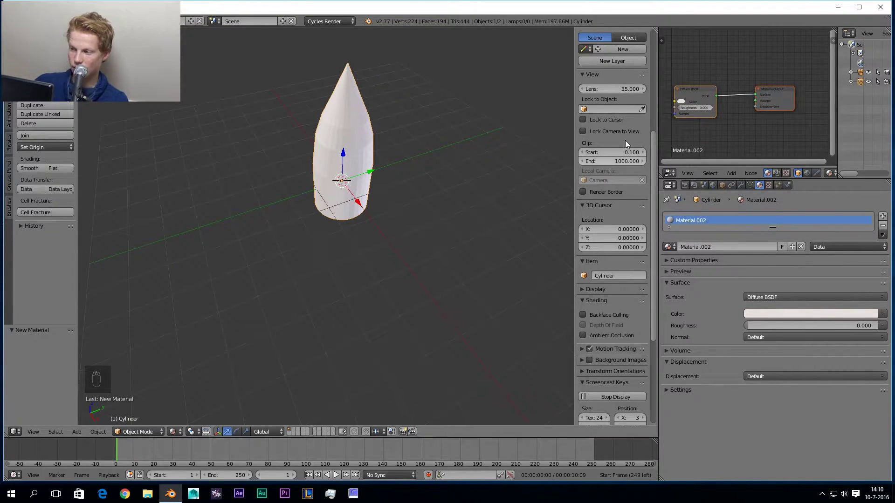
{"action": "left_click_drag", "start_coordinate": [693, 88], "coordinate": [696, 89]}
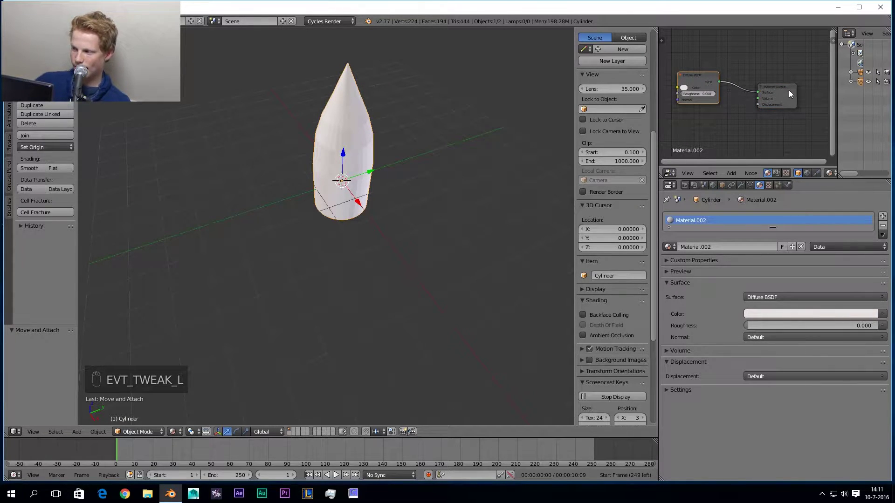
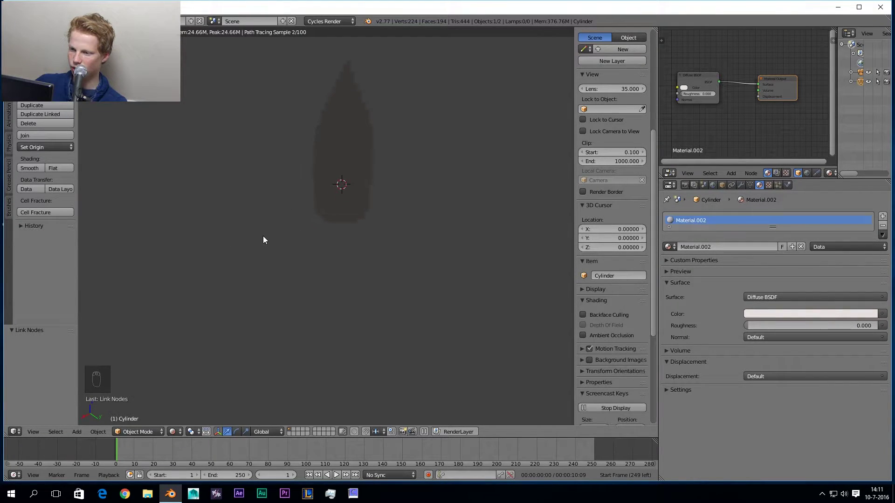
Lower a plane along Z to the bullet's base and scale it into a wide ground.
{"action": "key", "text": "z"}
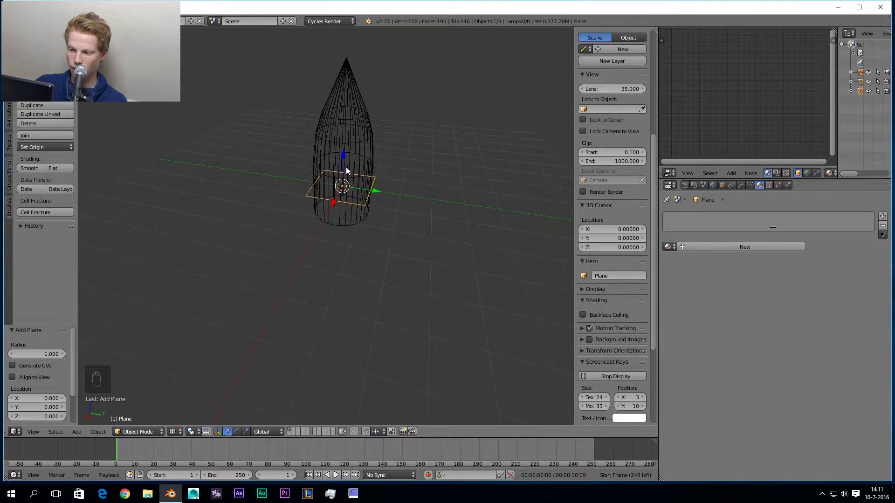
{"action": "key", "text": "z"}
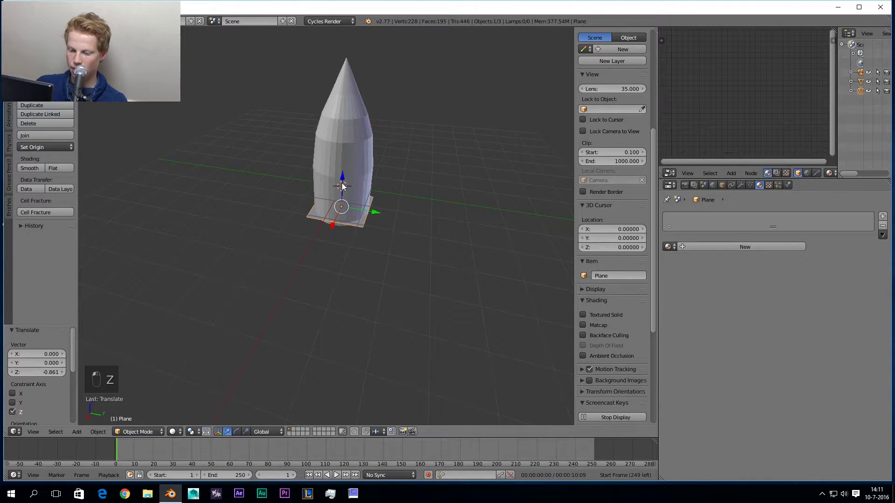
{"action": "key", "text": "z"}
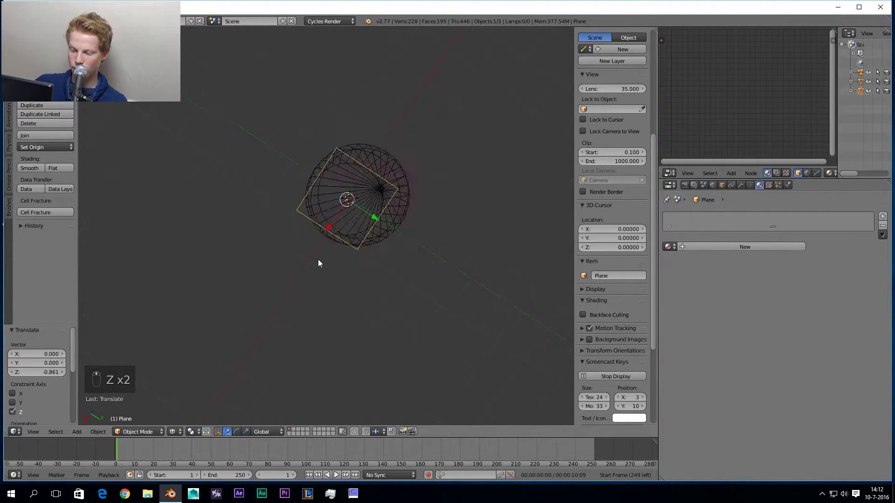
{"action": "key", "text": "z"}
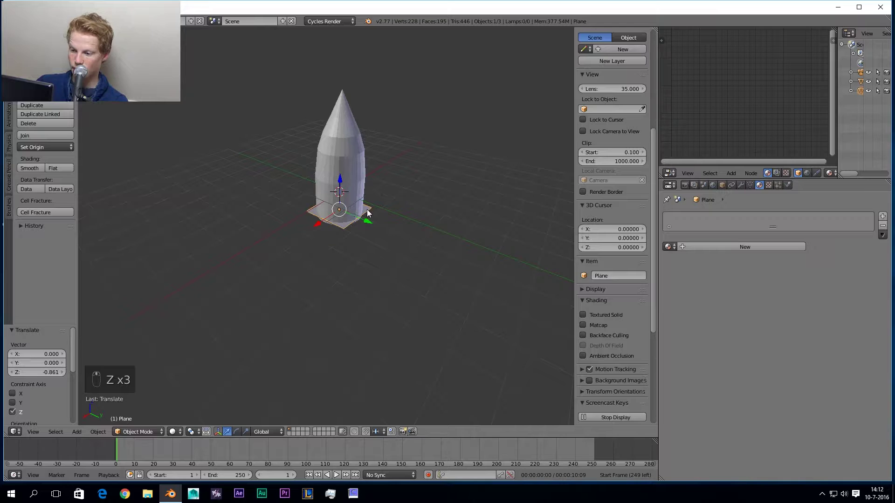
{"action": "key", "text": "s"}
Raise the lamp above the bullet, set Sun strength to 2.4 and check the rendered preview.
{"action": "left_click_drag", "start_coordinate": [341, 184], "coordinate": [364, 201]}
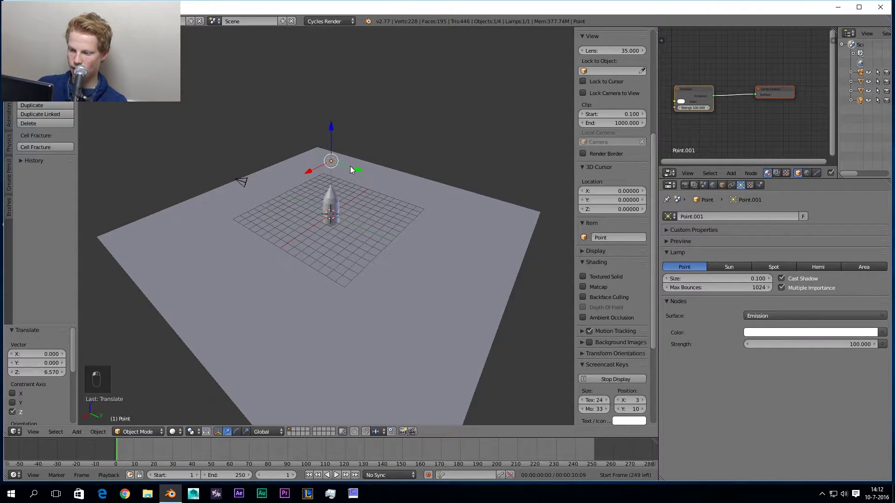
{"action": "key", "text": "shift+z"}
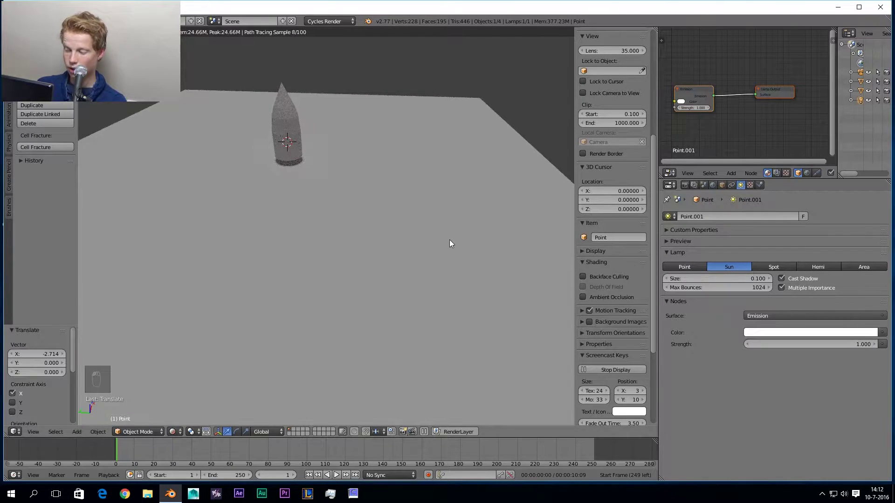
{"action": "left_click_drag", "start_coordinate": [417, 227], "coordinate": [513, 234]}
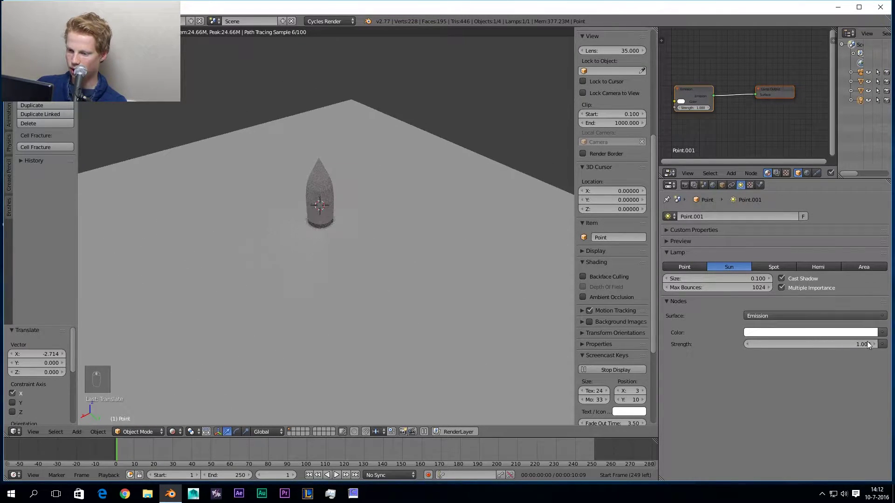
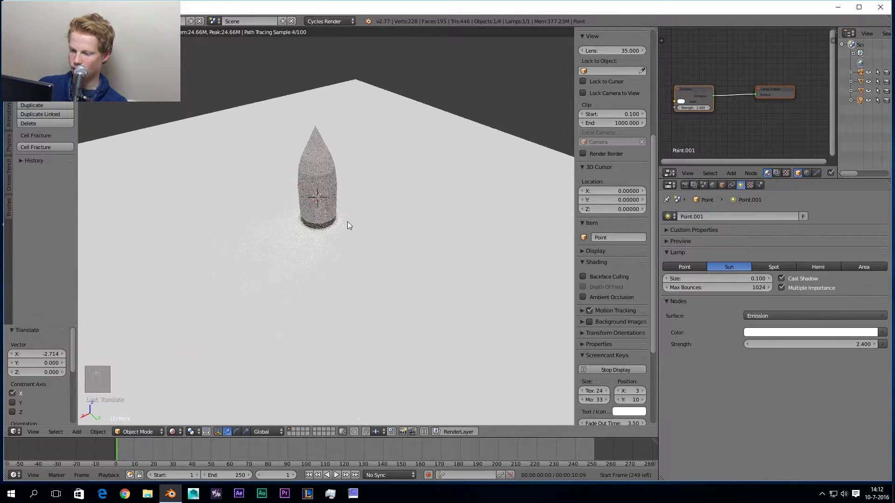
{"action": "key", "text": "z"}
{"action": "key", "text": "z"}
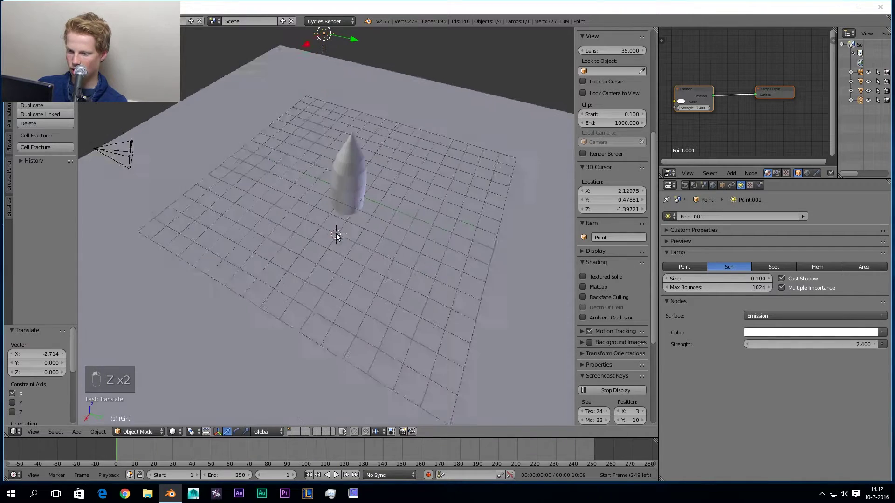
Rotate the sun lamp's light direction and preview the lit scene rendered.
{"action": "key", "text": "r"}
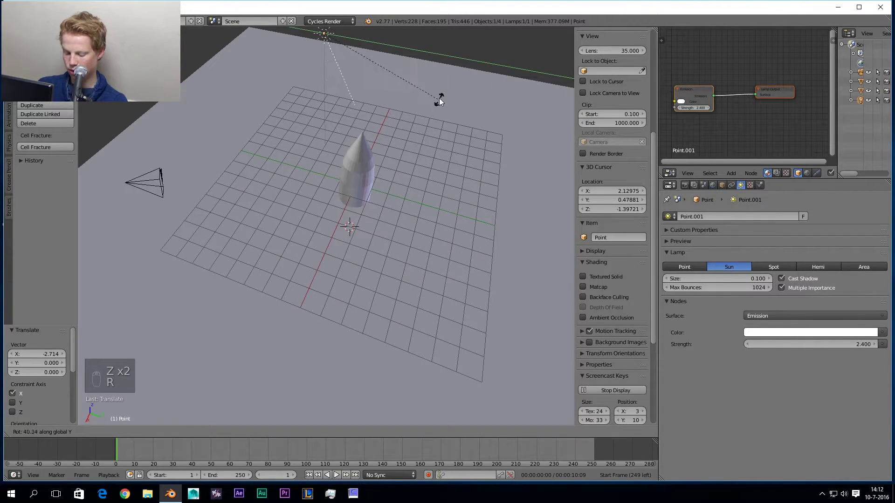
{"action": "left_click", "coordinate": [394, 129]}
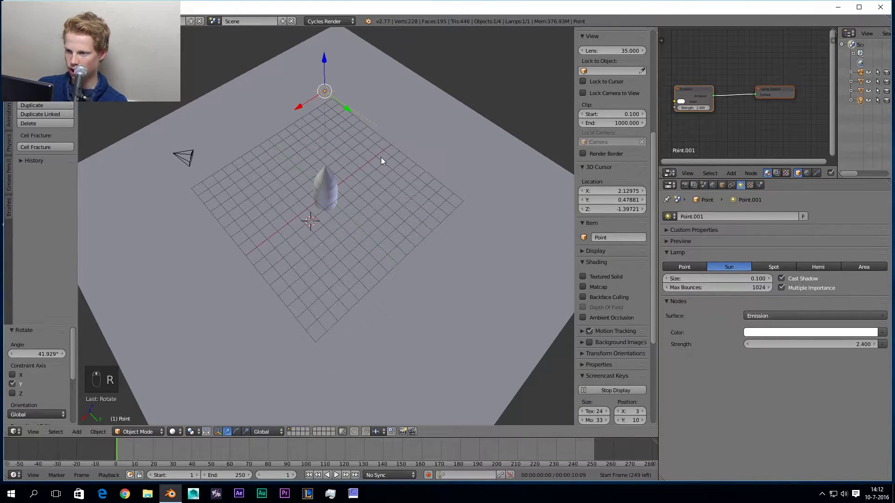
{"action": "key", "text": "r"}
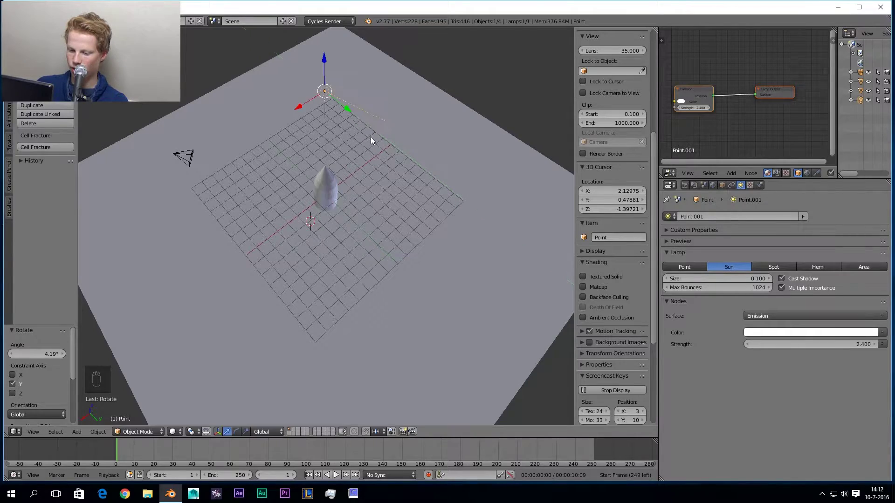
{"action": "key", "text": "shift+z"}
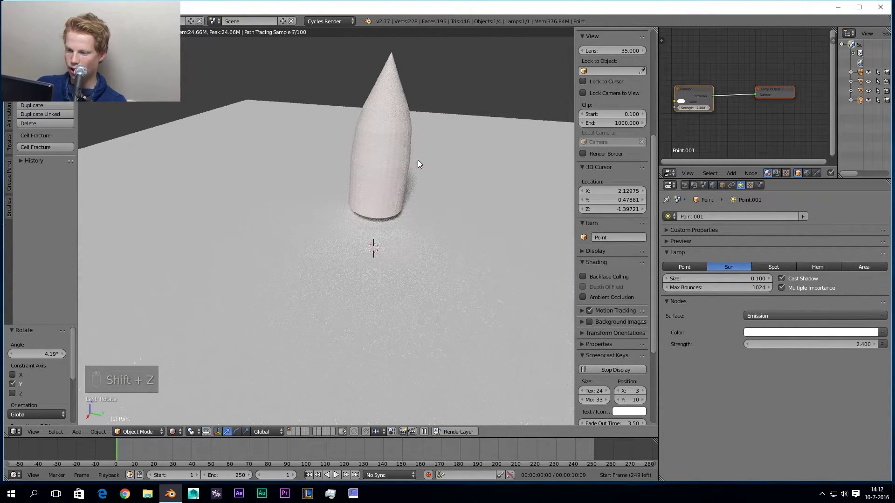
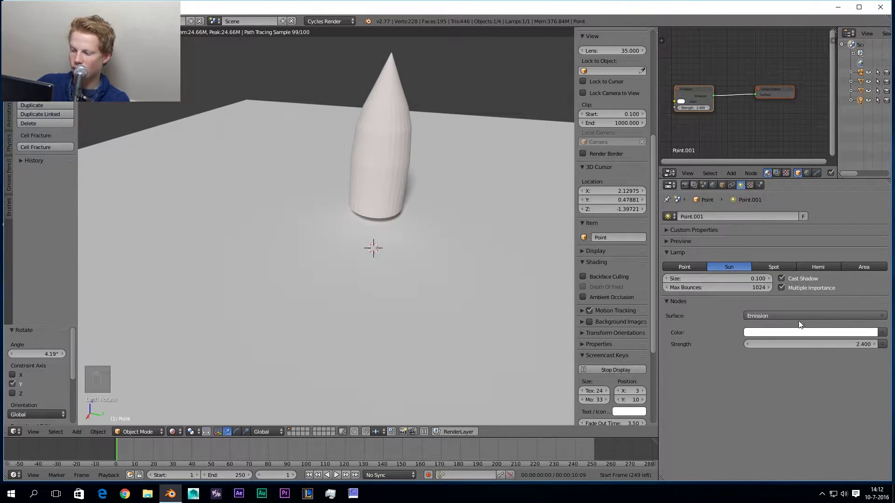
Return to solid shading and reposition the bullet on the ground plane.
{"action": "key", "text": "z"}
{"action": "key", "text": "z"}
{"action": "left_click_drag", "start_coordinate": [390, 133], "coordinate": [400, 149]}
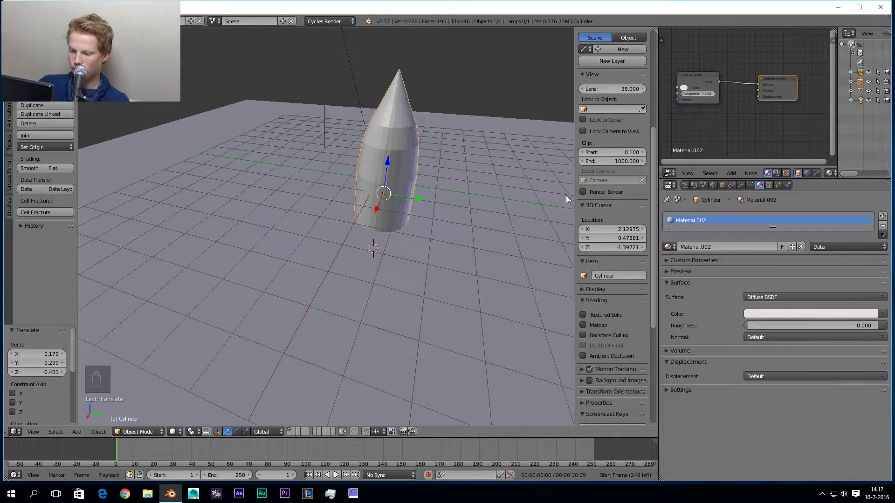
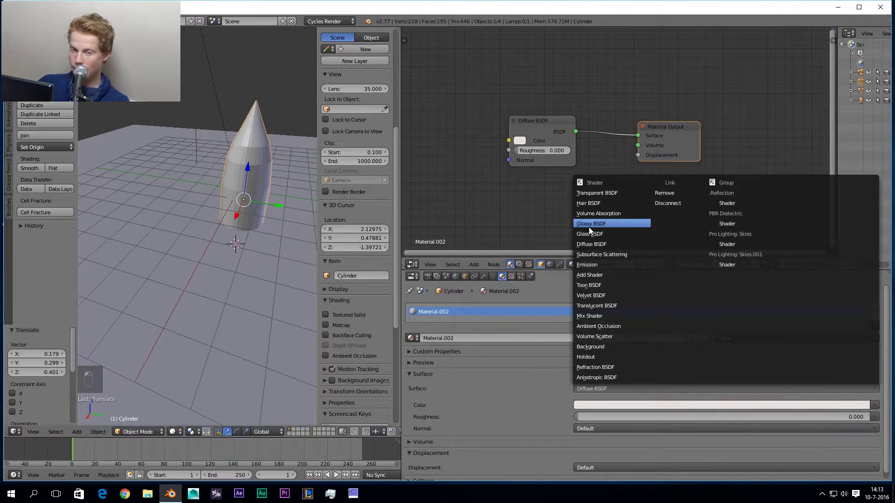
Replace the Diffuse shader with a Glossy BSDF at roughness 0 and preview it rendered.
{"action": "left_click_drag", "start_coordinate": [413, 363], "coordinate": [231, 257]}
{"action": "key", "text": "shift+z"}
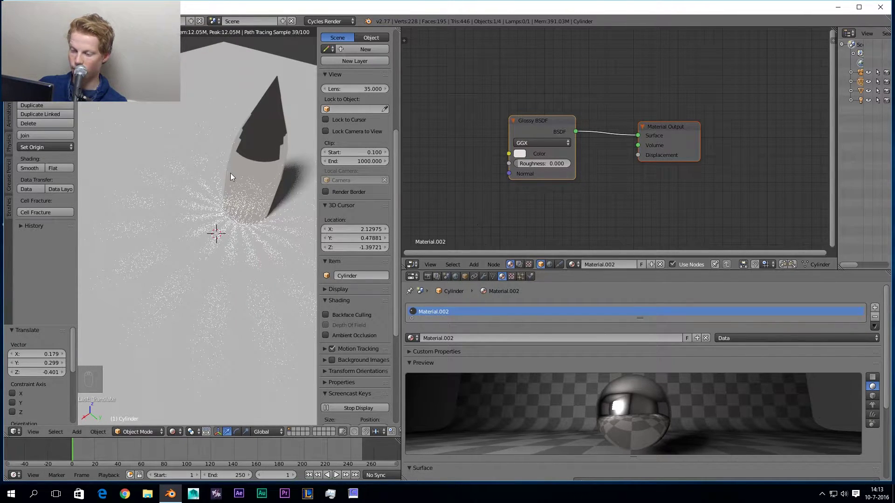
{"action": "key", "text": "z"}
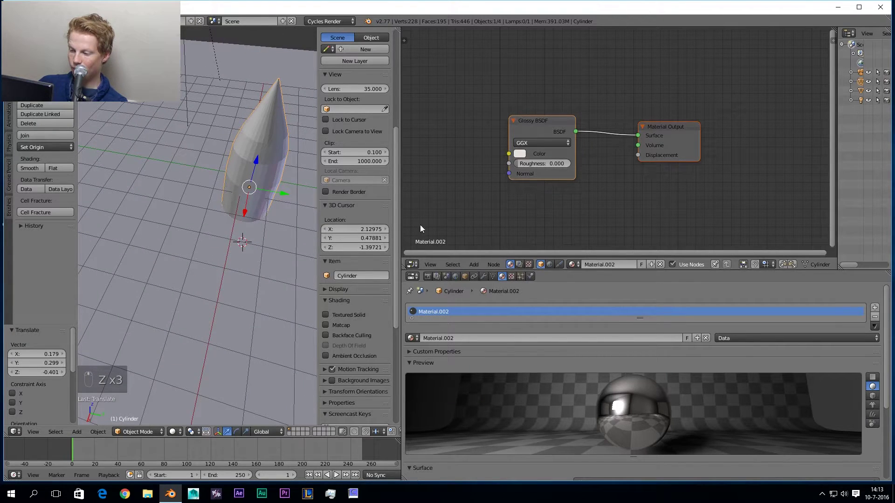
{"action": "left_click_drag", "start_coordinate": [484, 258], "coordinate": [480, 263]}
{"action": "left_click_drag", "start_coordinate": [480, 263], "coordinate": [500, 226]}
Add an Image Texture node with the 'goud' gold image wired into the Glossy BSDF colour.
{"action": "left_click_drag", "start_coordinate": [500, 226], "coordinate": [481, 263]}
{"action": "left_click_drag", "start_coordinate": [481, 263], "coordinate": [465, 147]}
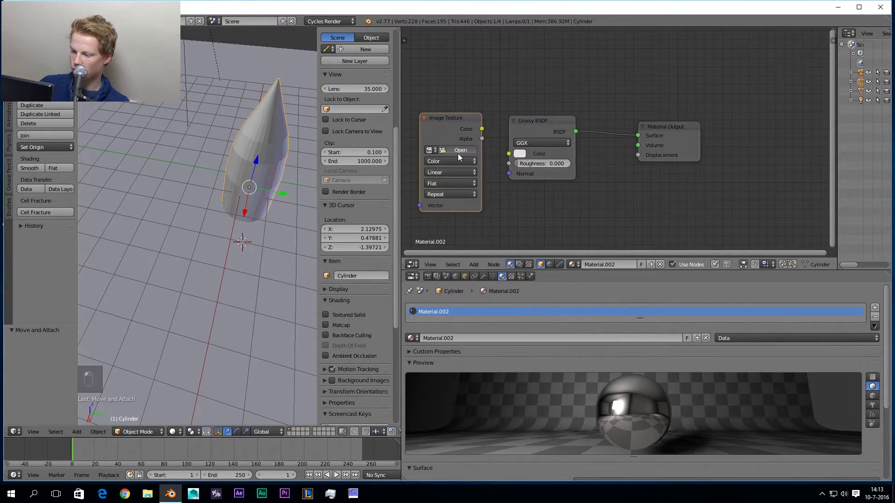
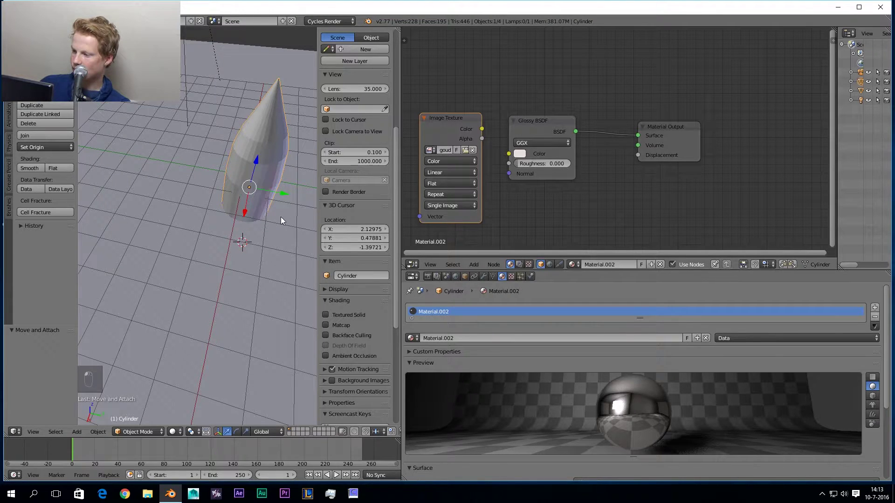
{"action": "key", "text": "shift+z"}
{"action": "left_click", "coordinate": [254, 197]}
{"action": "key", "text": "z"}
{"action": "left_click", "coordinate": [460, 133]}
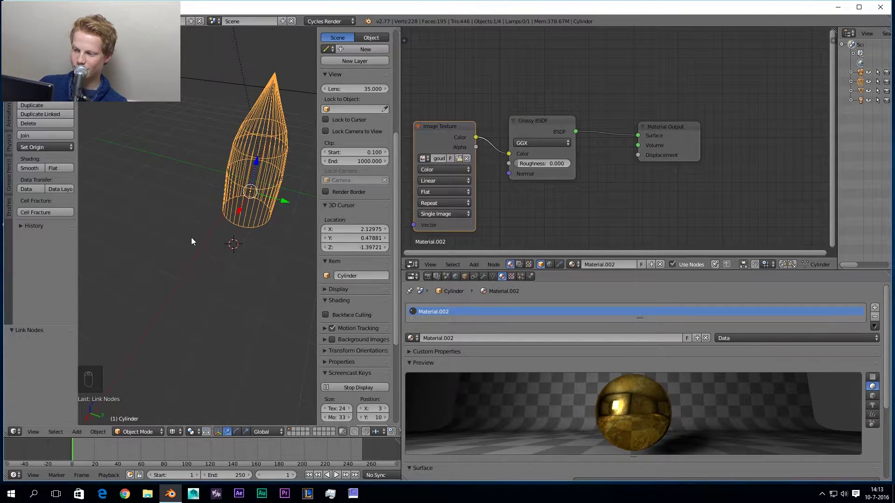
{"action": "key", "text": "shift+z"}
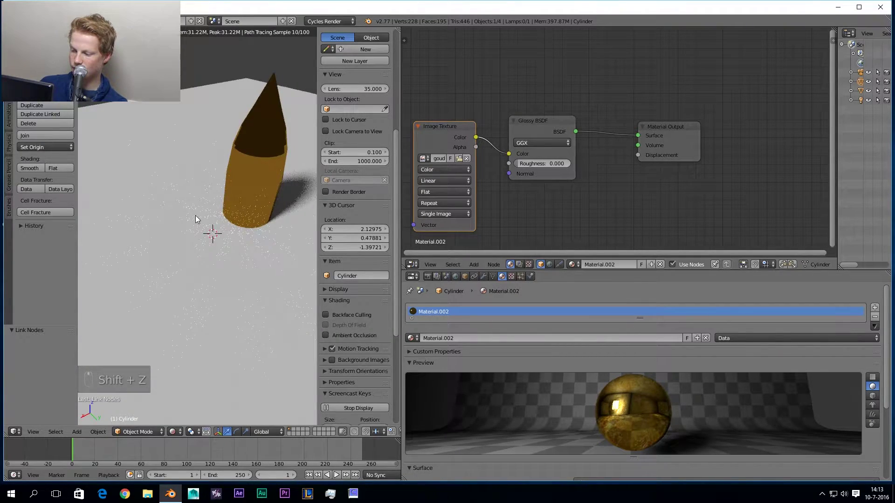
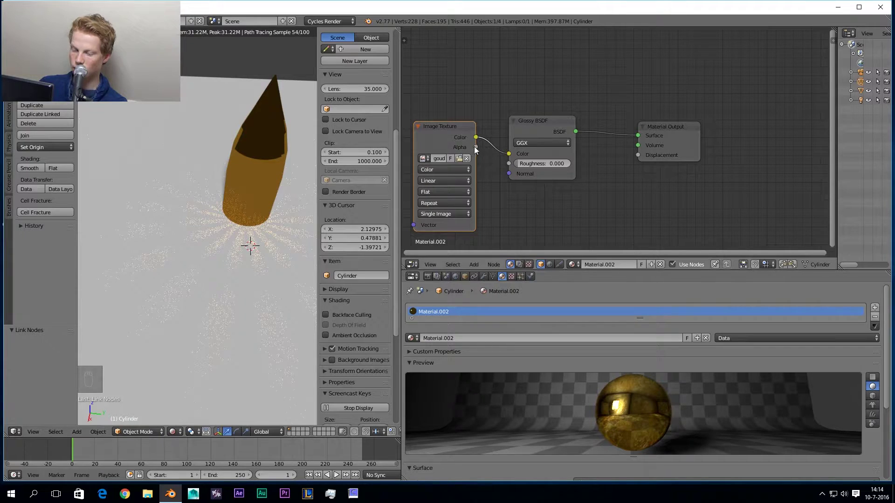
{"action": "left_click_drag", "start_coordinate": [449, 136], "coordinate": [441, 137]}
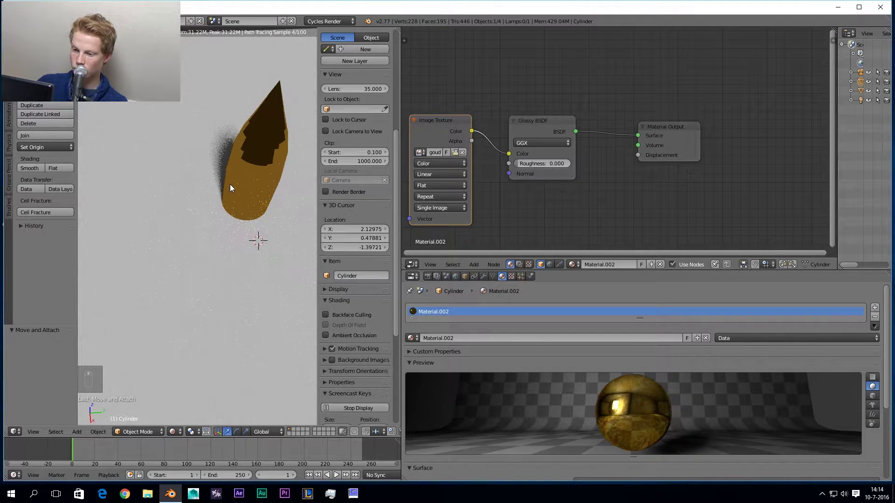
{"action": "key", "text": "z"}
{"action": "key", "text": "z"}
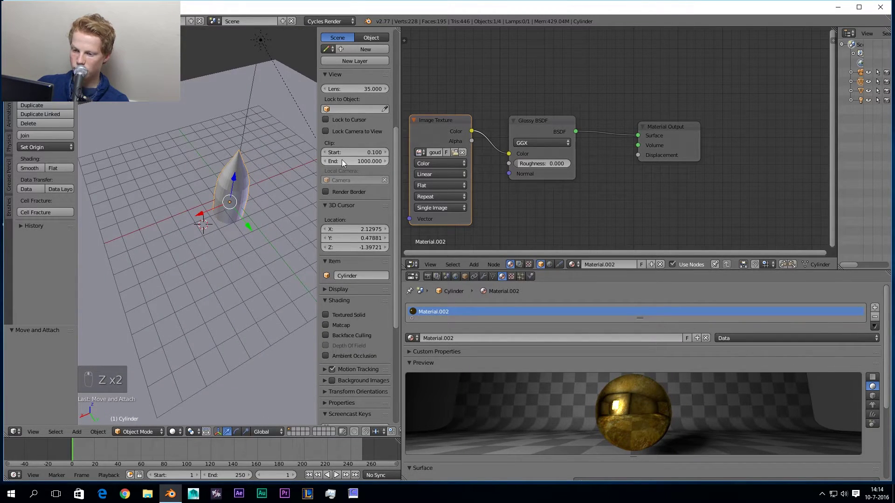
{"action": "left_click", "coordinate": [454, 123]}
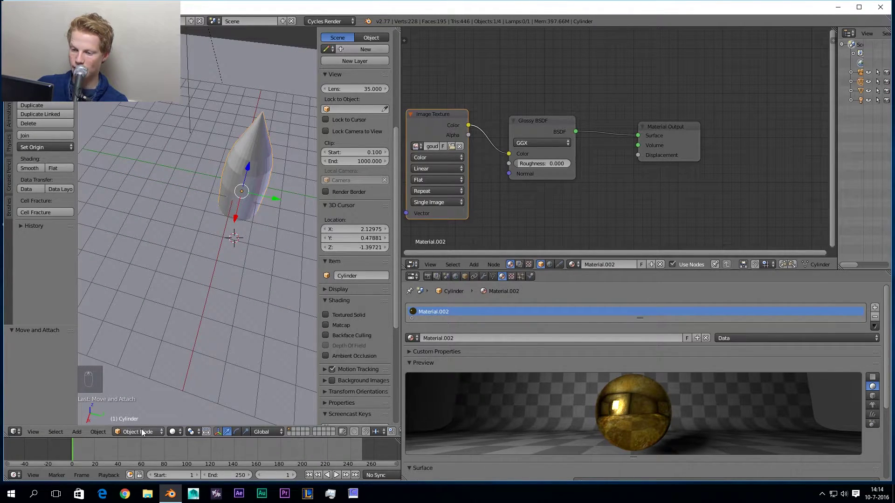
Select the whole bullet mesh and UV-unwrap it with Cylinder Projection.
{"action": "key", "text": "Tab"}
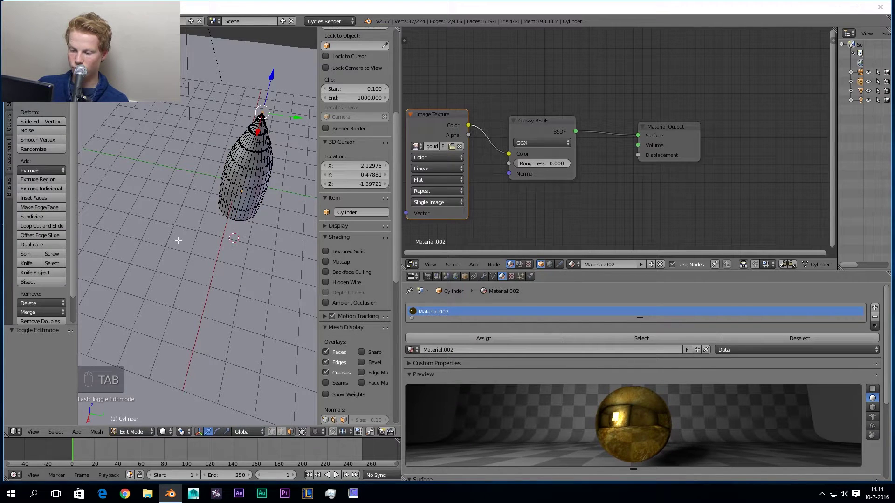
{"action": "key", "text": "a"}
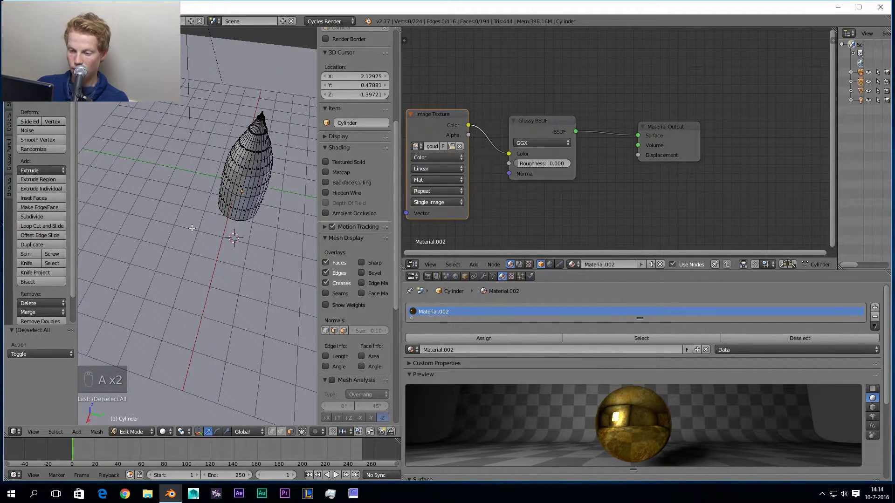
{"action": "key", "text": "a"}
{"action": "left_click_drag", "start_coordinate": [229, 239], "coordinate": [143, 194]}
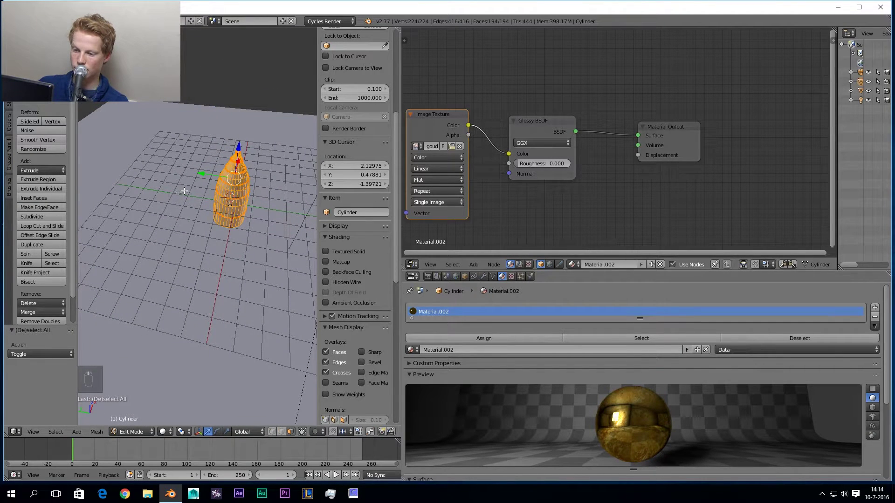
{"action": "key", "text": "u"}
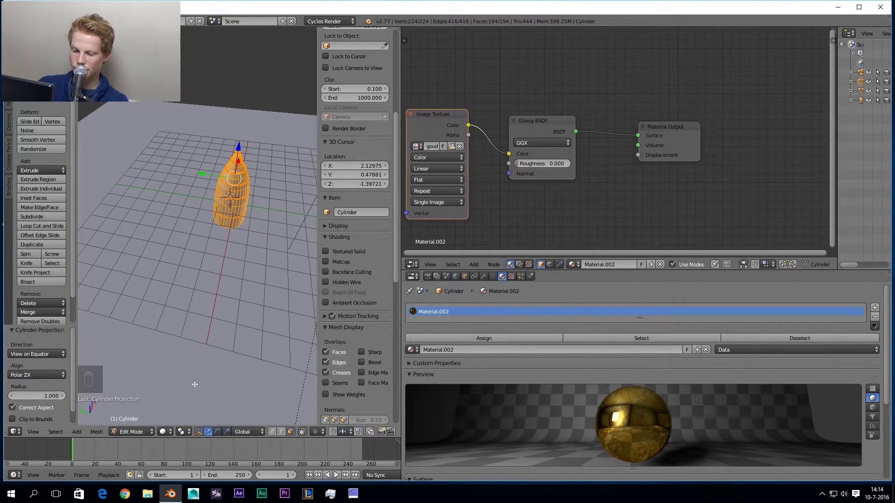
{"action": "key", "text": "Tab"}
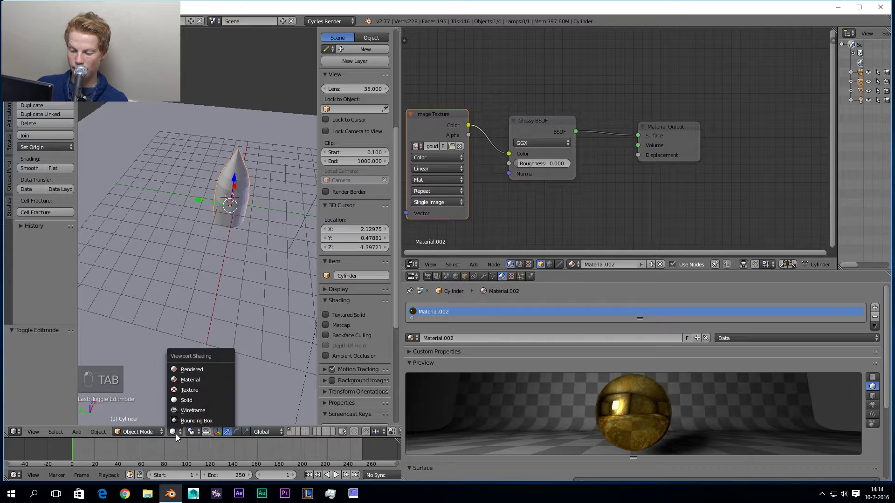
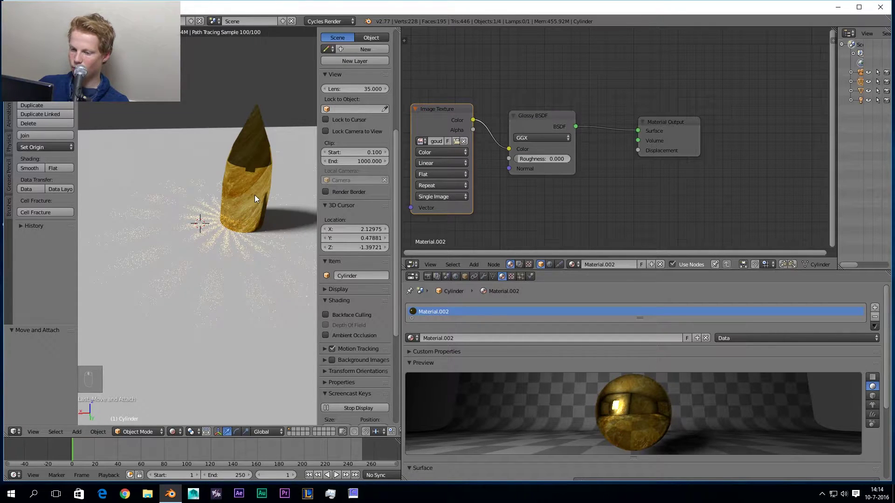
Raise the Glossy BSDF roughness to 0.158 and insert a Mix Shader before the Material Output.
{"action": "left_click_drag", "start_coordinate": [244, 194], "coordinate": [244, 212]}
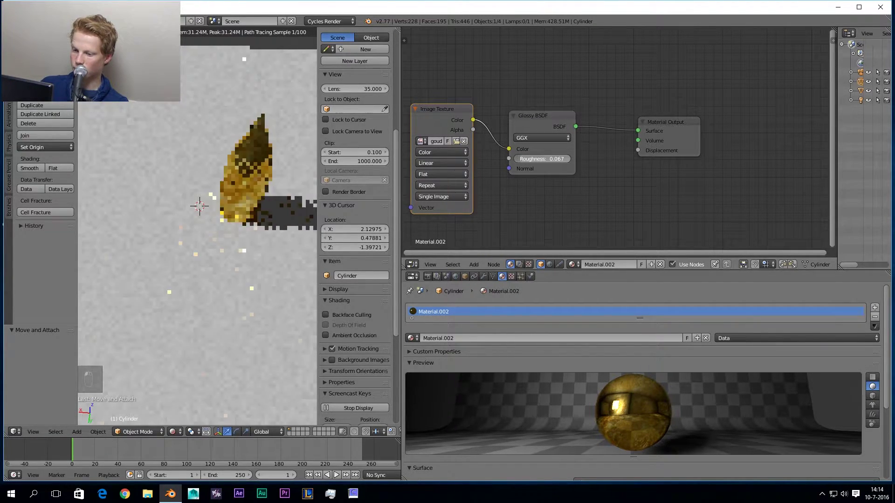
{"action": "left_click_drag", "start_coordinate": [236, 158], "coordinate": [249, 143]}
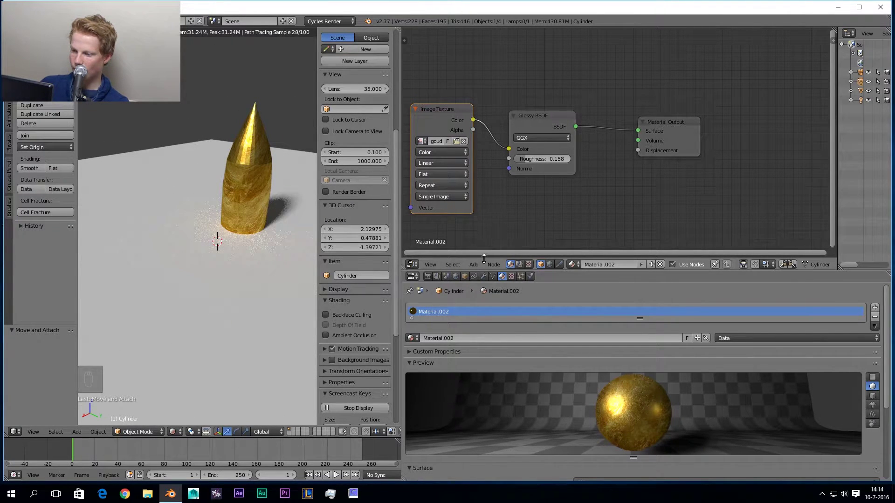
{"action": "left_click_drag", "start_coordinate": [480, 266], "coordinate": [535, 227]}
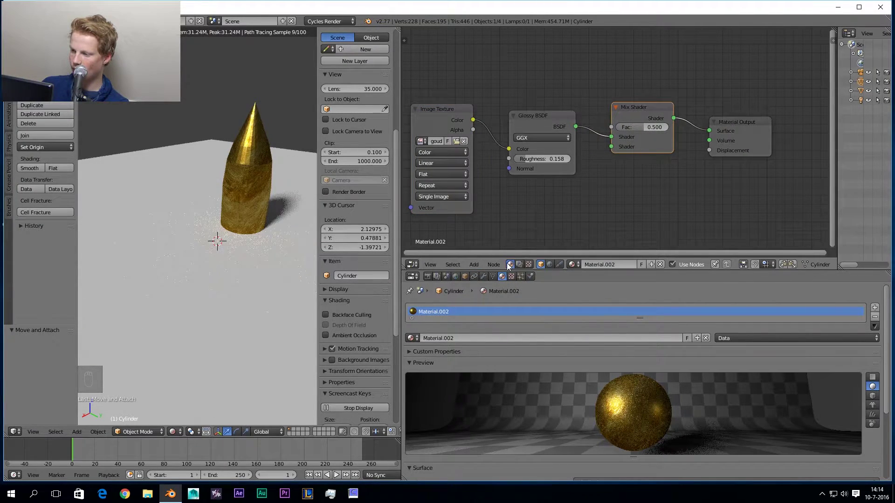
Add a Diffuse BSDF fed by the gold texture into the Mix Shader at factor about 0.19 and tidy the nodes.
{"action": "left_click_drag", "start_coordinate": [474, 266], "coordinate": [535, 249]}
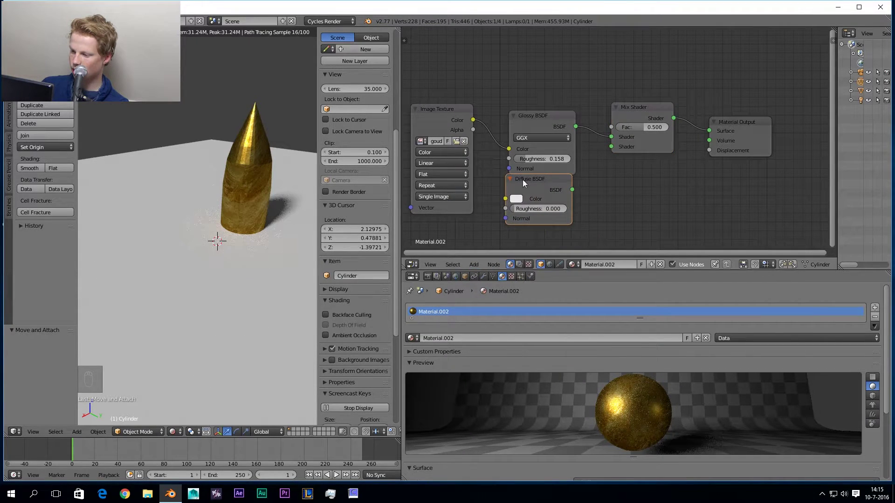
{"action": "left_click_drag", "start_coordinate": [585, 169], "coordinate": [425, 131]}
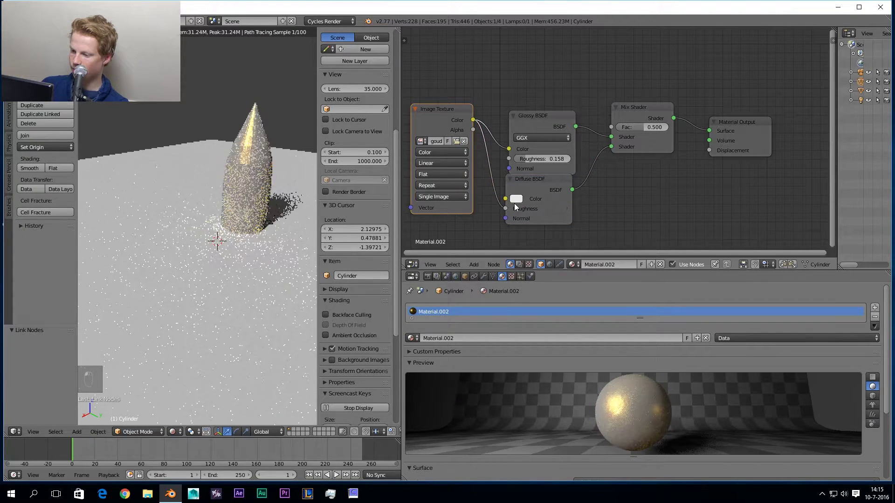
{"action": "left_click_drag", "start_coordinate": [501, 212], "coordinate": [507, 203]}
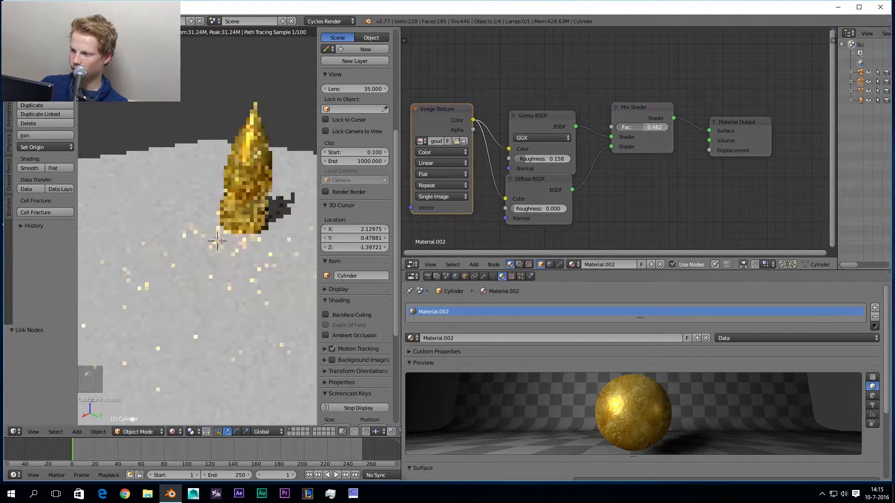
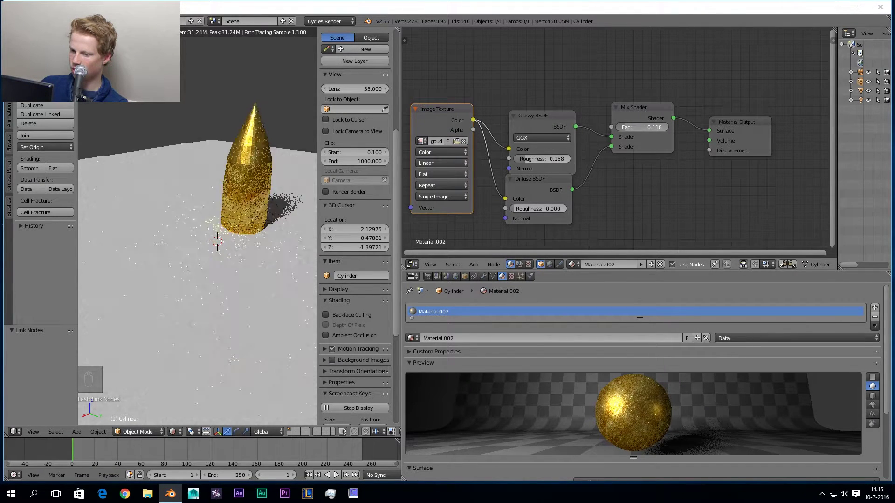
{"action": "left_click", "coordinate": [534, 87]}
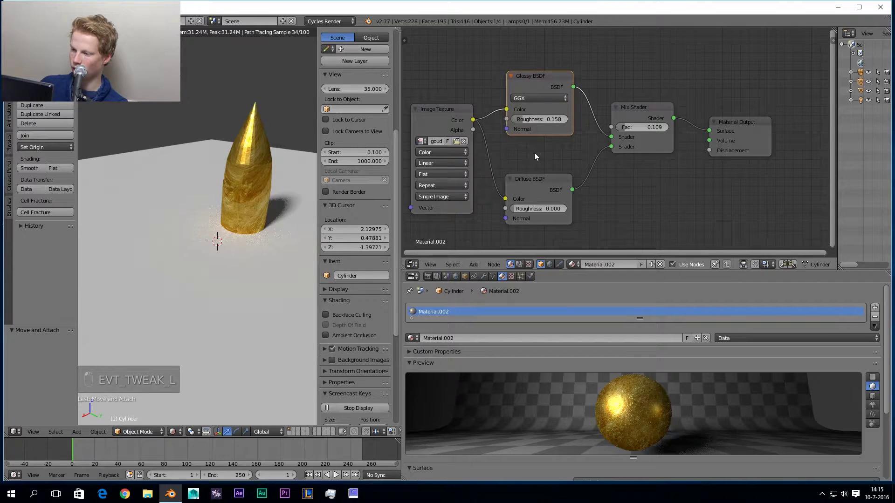
{"action": "left_click", "coordinate": [539, 153]}
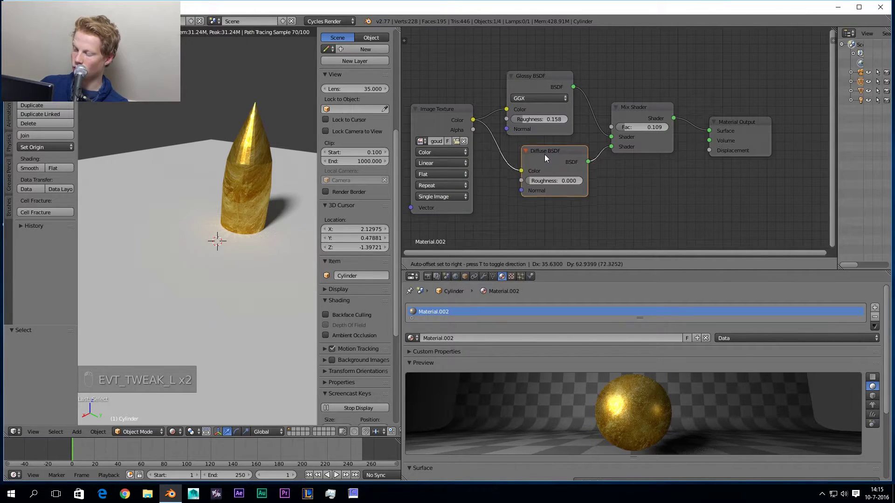
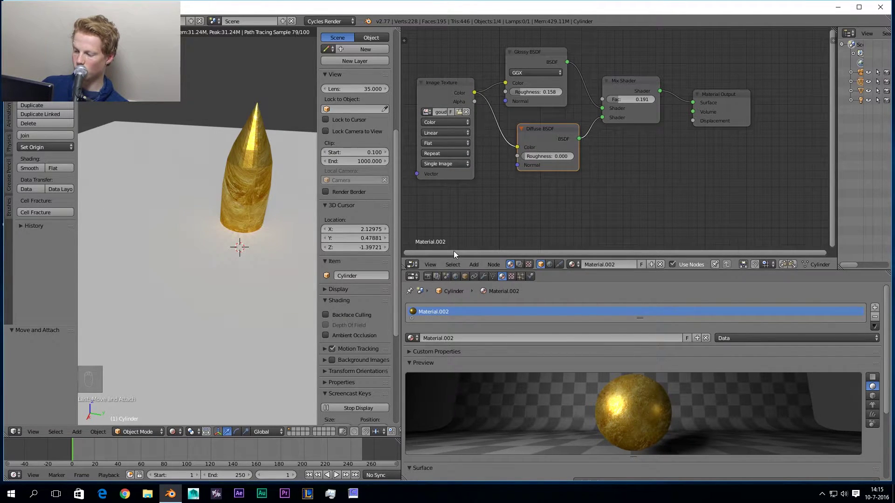
Add a MixRGB node and move the image texture node up to make room for a copy.
{"action": "middle_click", "coordinate": [198, 175]}
{"action": "left_click", "coordinate": [204, 179]}
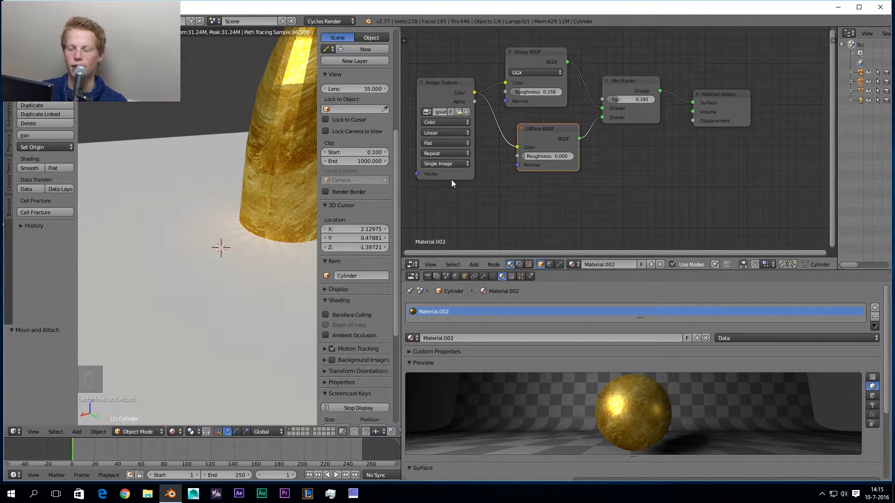
{"action": "left_click_drag", "start_coordinate": [477, 266], "coordinate": [536, 207]}
{"action": "left_click_drag", "start_coordinate": [640, 145], "coordinate": [621, 132]}
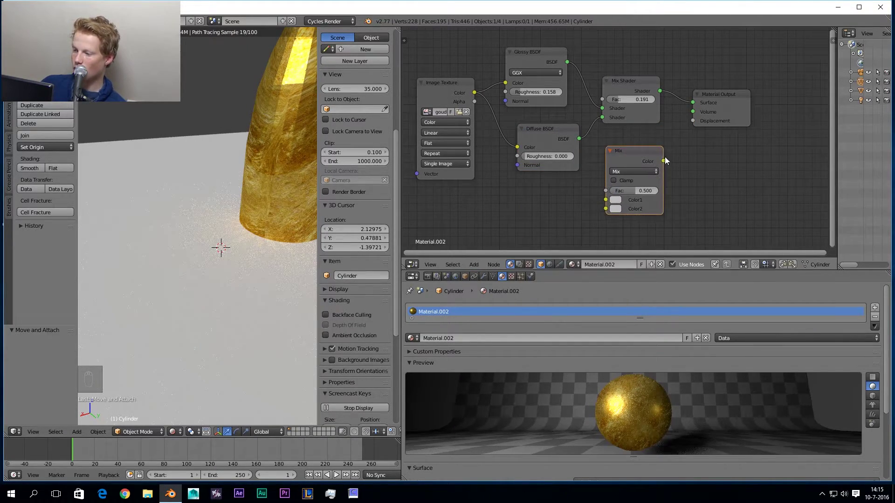
{"action": "left_click_drag", "start_coordinate": [679, 150], "coordinate": [460, 91]}
{"action": "left_click_drag", "start_coordinate": [455, 90], "coordinate": [448, 50]}
Duplicate the image texture as Non-Color Data into Color2, set the mix to Multiply at factor 0.2.
{"action": "key", "text": "shift+d"}
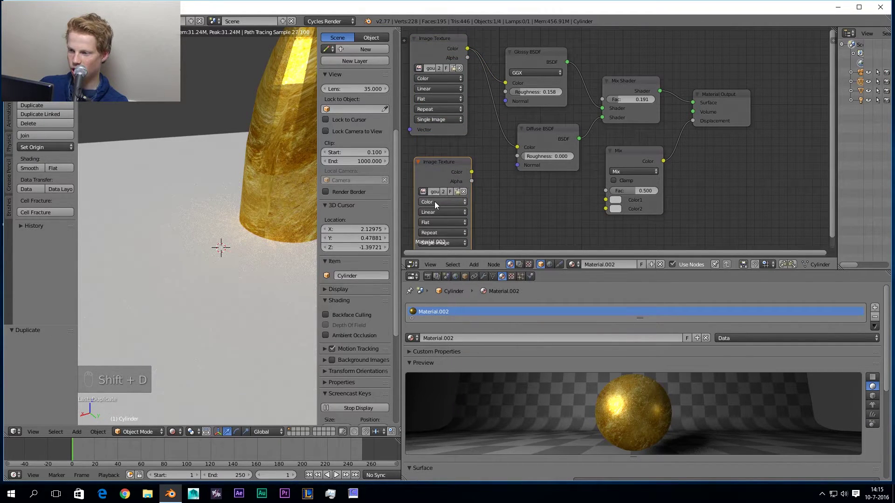
{"action": "left_click_drag", "start_coordinate": [434, 188], "coordinate": [637, 177]}
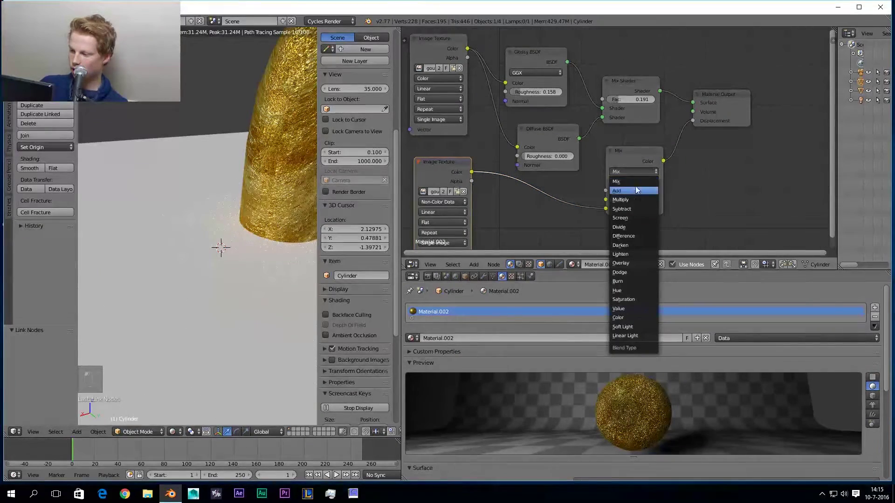
{"action": "left_click", "coordinate": [639, 201]}
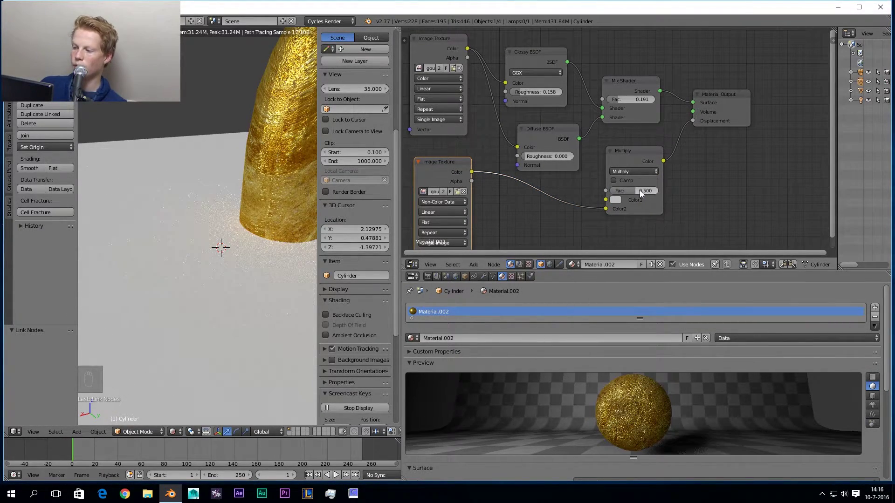
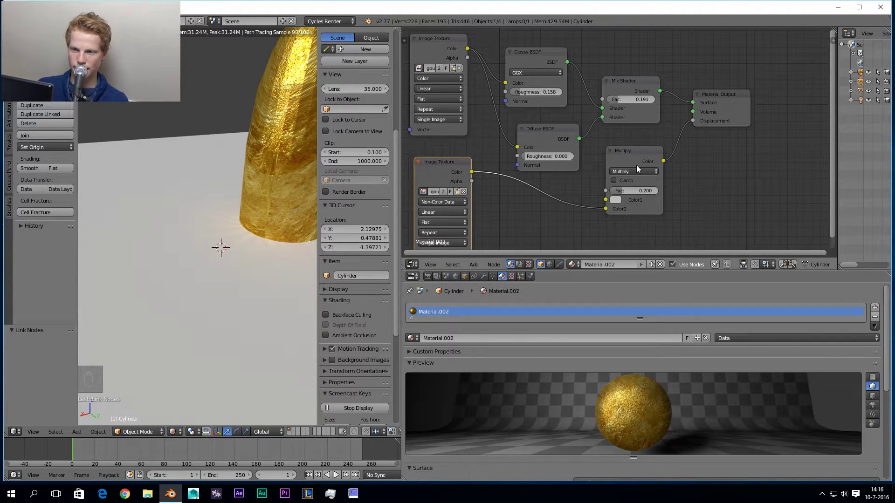
{"action": "left_click_drag", "start_coordinate": [629, 161], "coordinate": [288, 170]}
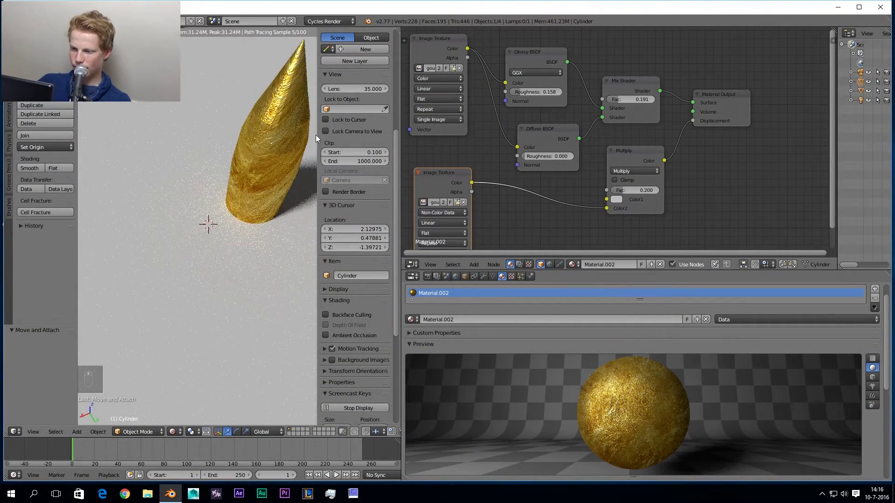
Give the bullet smooth shading and check it in the rendered viewport.
{"action": "key", "text": "z"}
{"action": "key", "text": "z"}
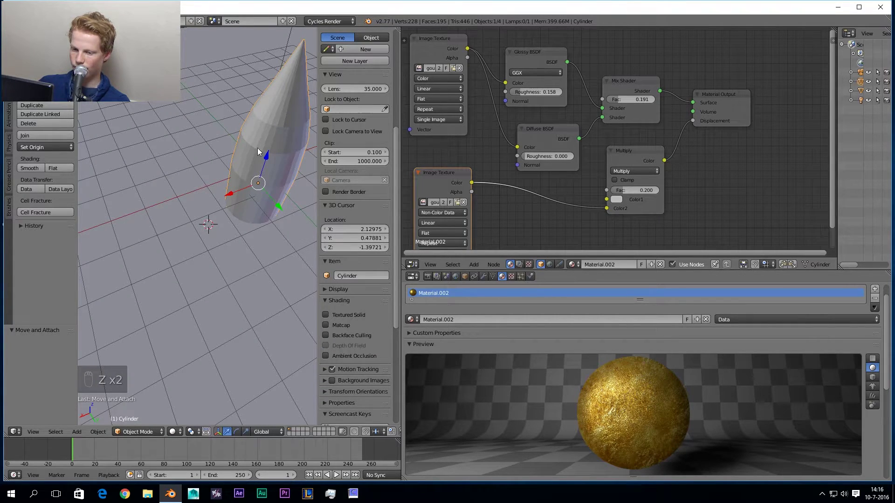
{"action": "left_click_drag", "start_coordinate": [301, 117], "coordinate": [32, 172]}
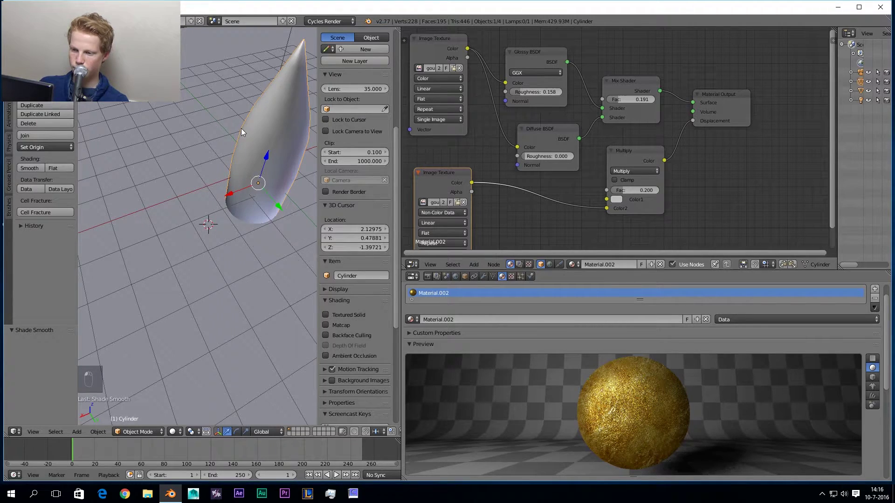
{"action": "key", "text": "shift+z"}
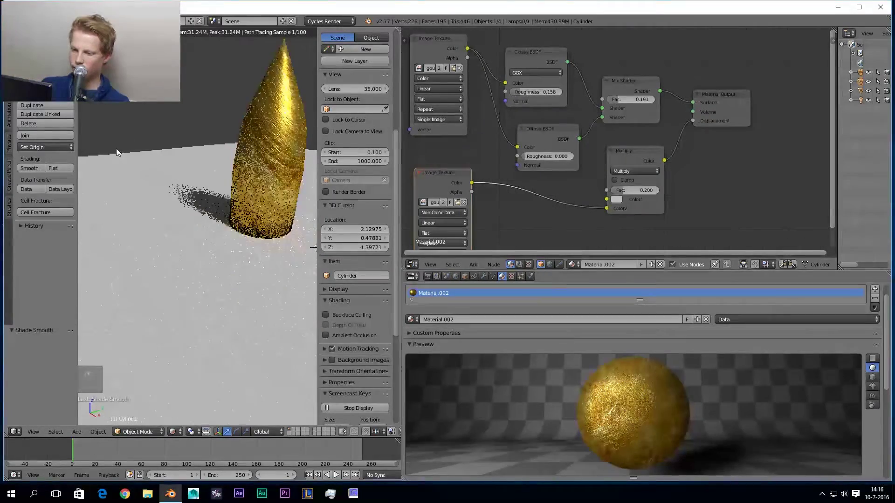
{"action": "left_click_drag", "start_coordinate": [275, 149], "coordinate": [281, 124]}
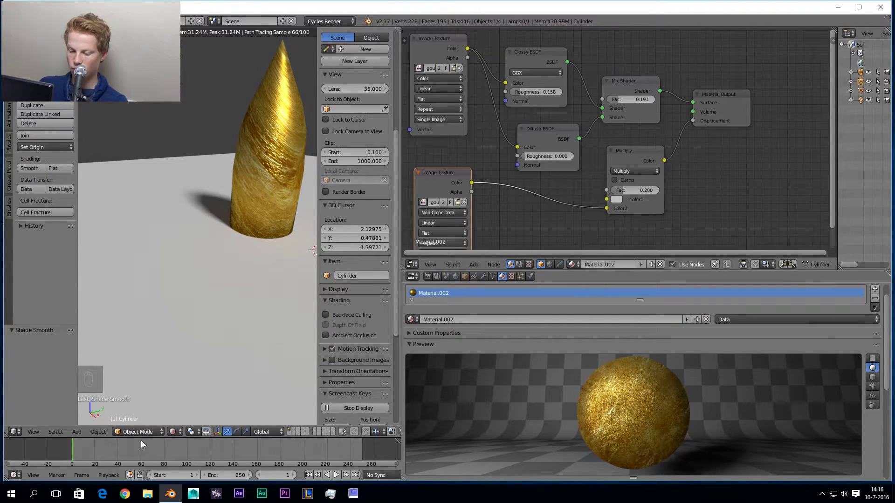
{"action": "left_click_drag", "start_coordinate": [140, 424], "coordinate": [211, 317]}
Select the whole bullet mesh, re-unwrap it with Smart UV Project and preview the gold-wrapped result rendered.
{"action": "key", "text": "z"}
{"action": "key", "text": "z"}
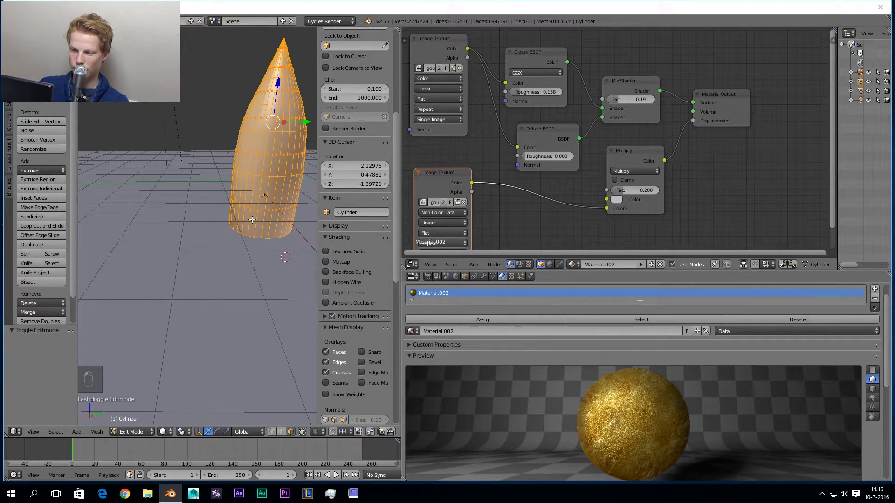
{"action": "key", "text": "a"}
{"action": "key", "text": "a"}
{"action": "key", "text": "u"}
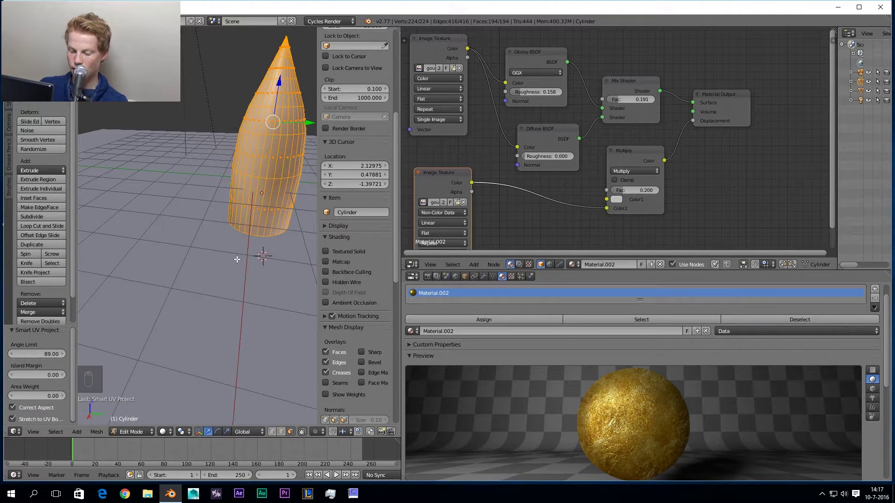
{"action": "left_click", "coordinate": [179, 376]}
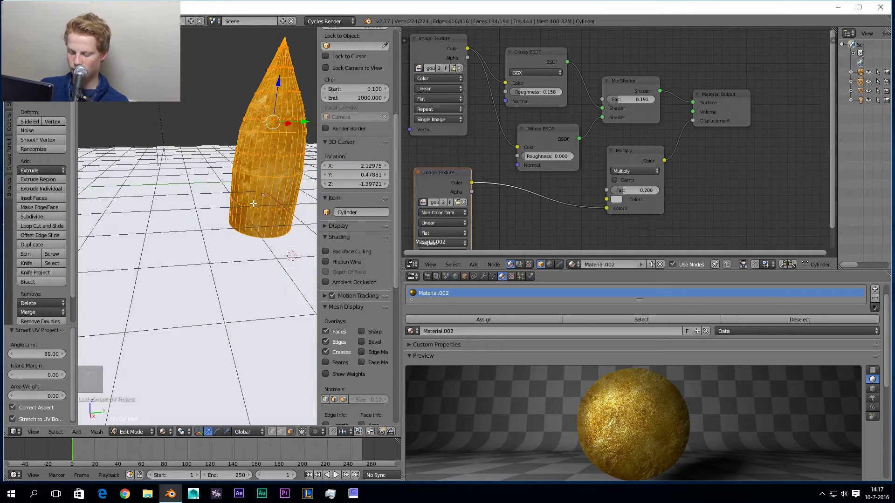
{"action": "key", "text": "shift+z"}
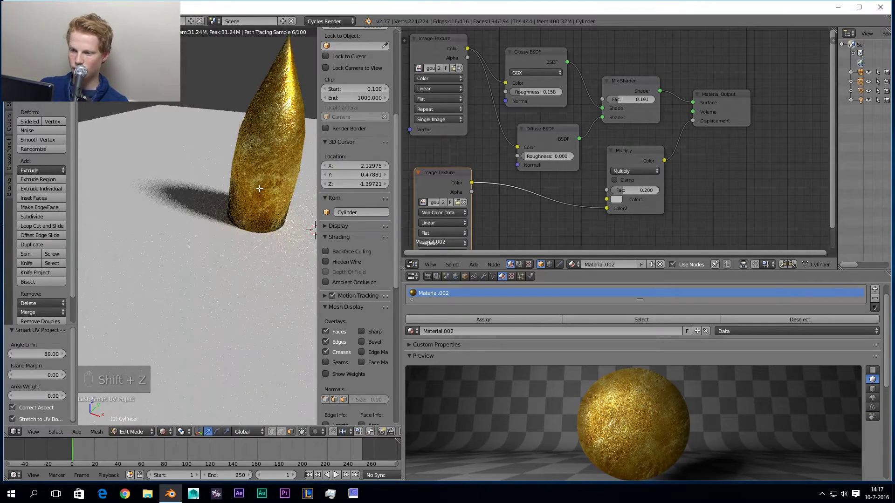
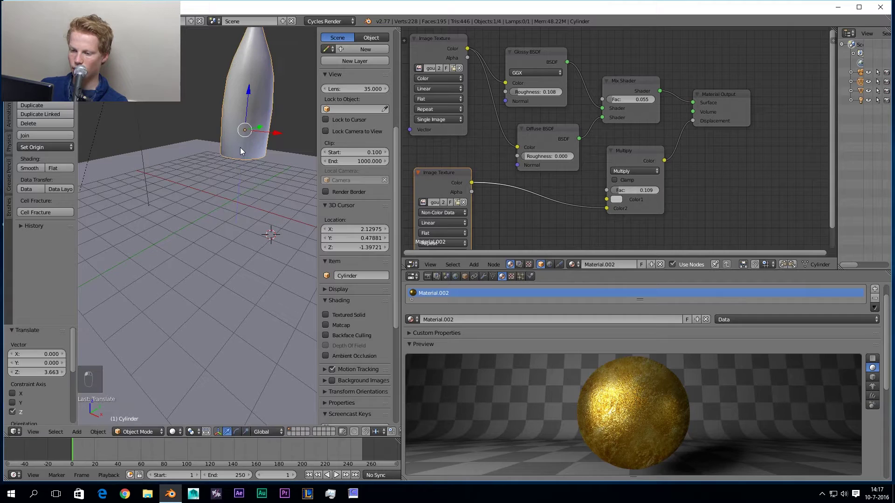
Delete the ground plane, preview the bullet rendered on a plain background and reselect the bullet.
{"action": "left_click_drag", "start_coordinate": [241, 142], "coordinate": [241, 223]}
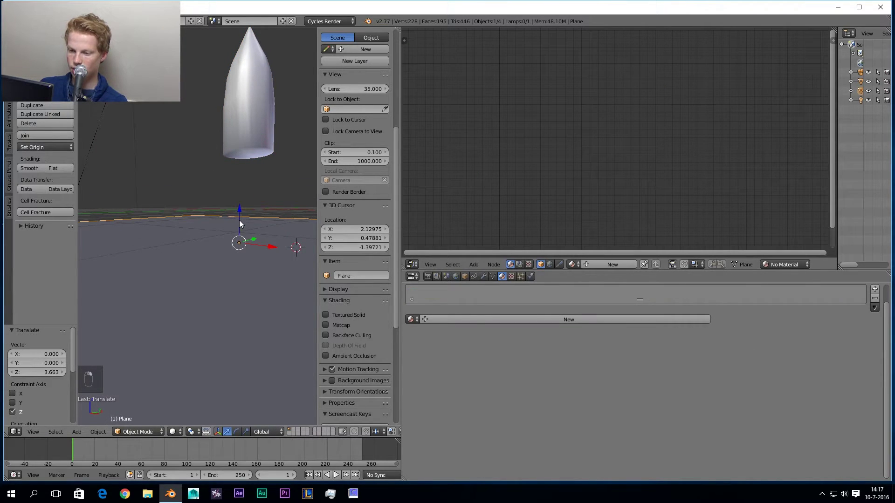
{"action": "key", "text": "x"}
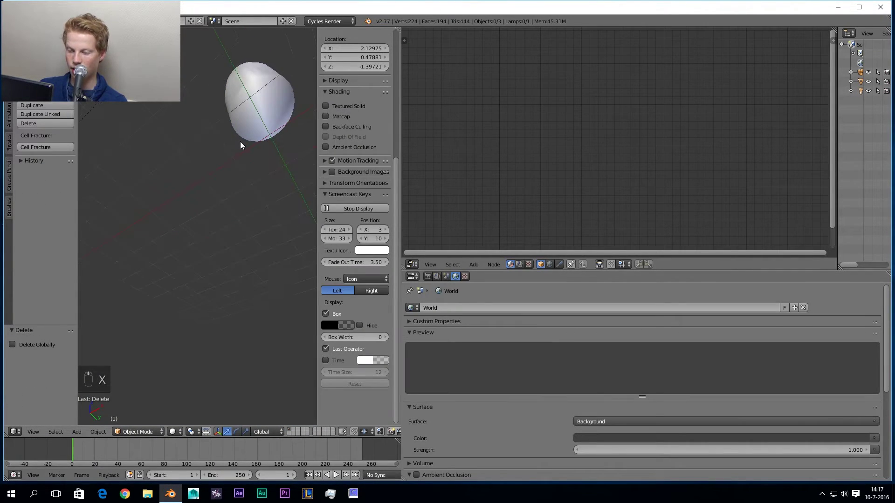
{"action": "key", "text": "shift+z"}
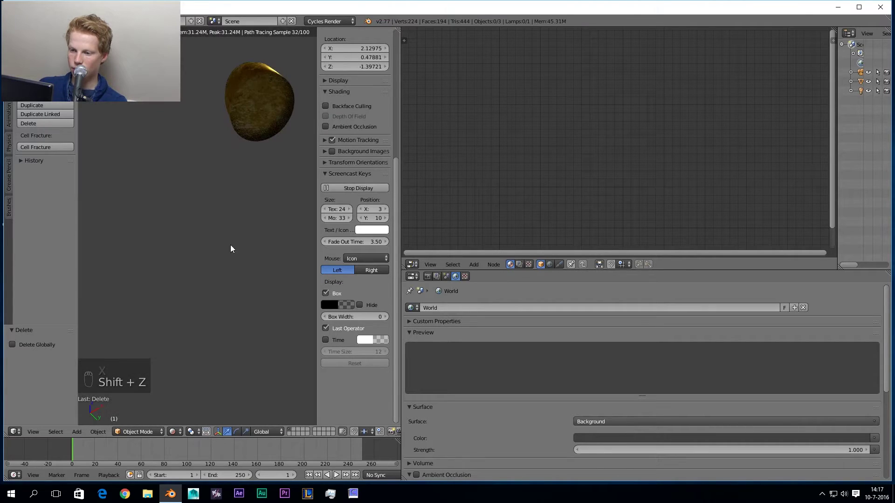
{"action": "left_click_drag", "start_coordinate": [225, 200], "coordinate": [249, 183]}
{"action": "left_click", "coordinate": [144, 429]}
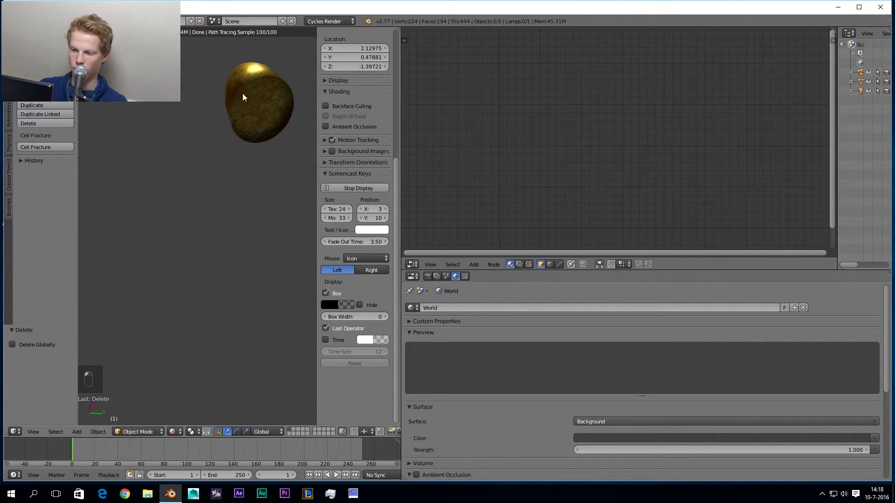
Unwrap the bullet's selected bottom face with the standard Unwrap and leave edit mode.
{"action": "key", "text": "z"}
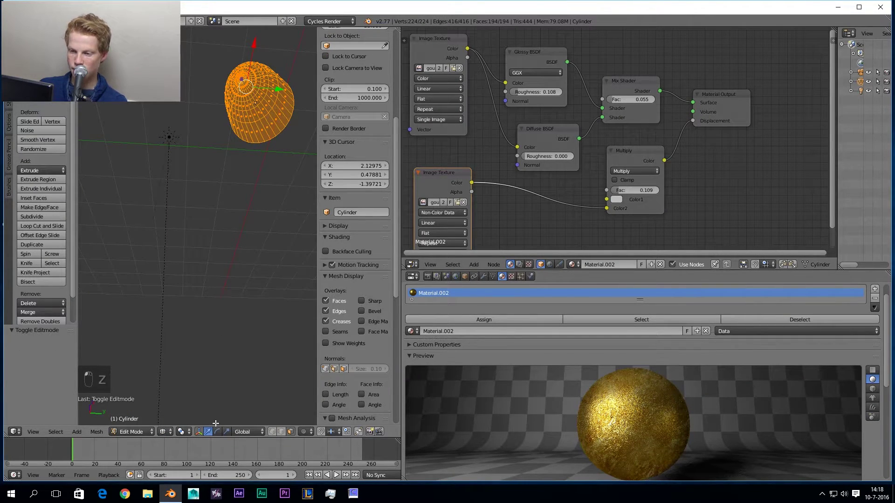
{"action": "key", "text": "z"}
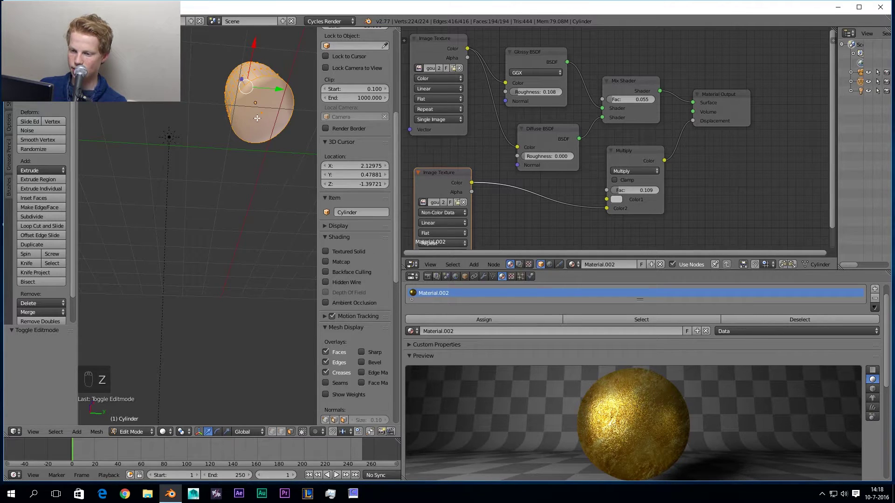
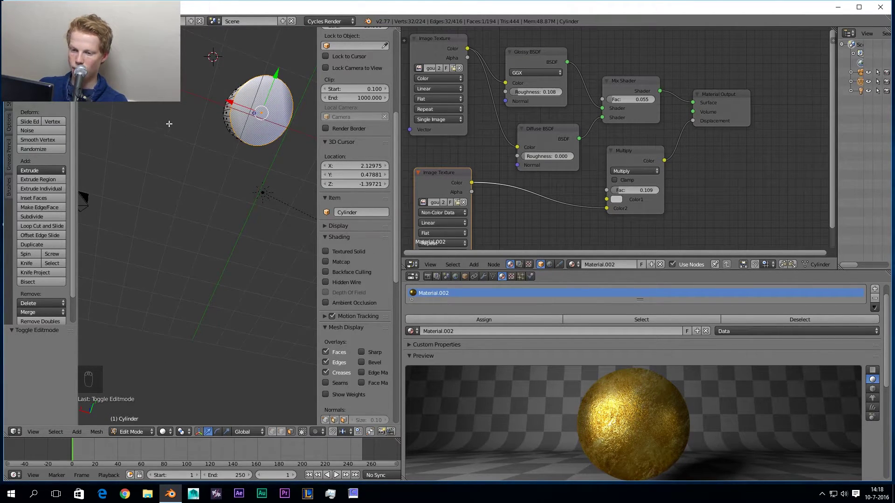
{"action": "key", "text": "u"}
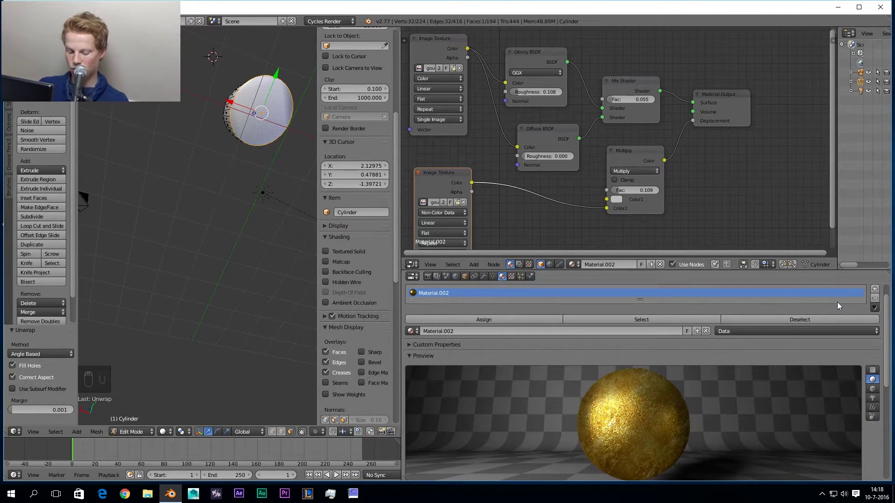
{"action": "key", "text": "Tab"}
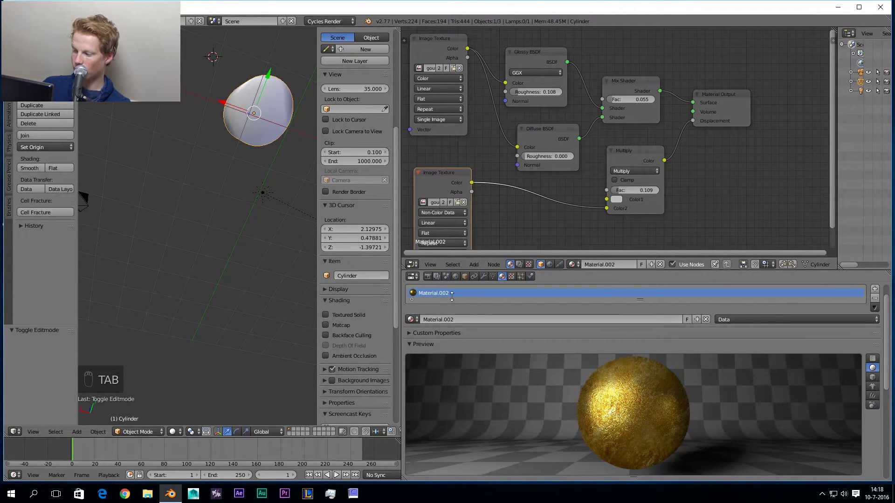
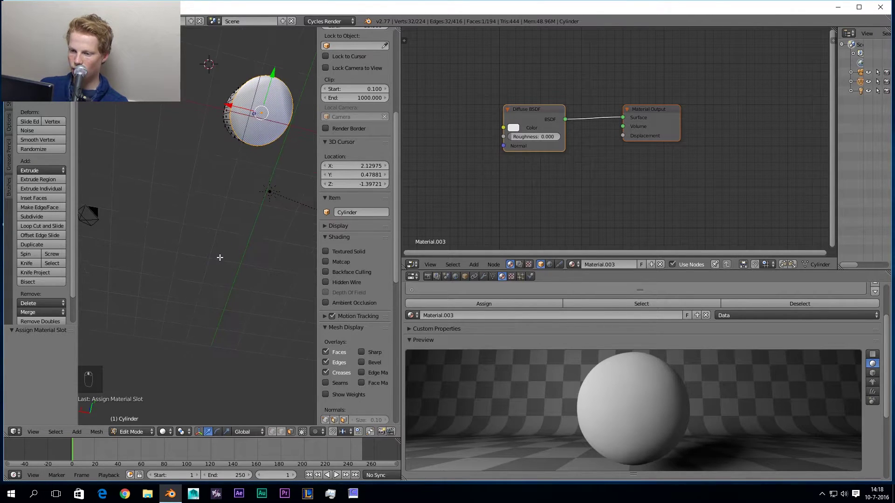
Preview the Remington shell-photo texture on the base and duplicate its image texture node for a normal map.
{"action": "key", "text": "shift+z"}
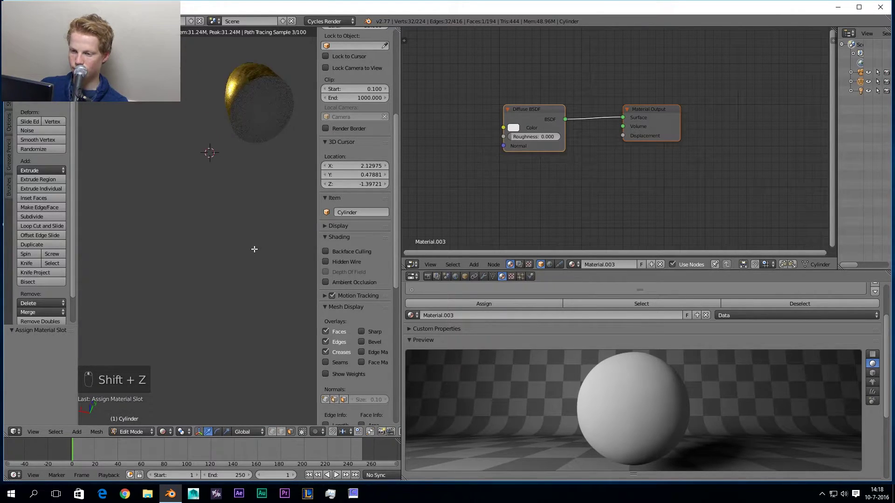
{"action": "key", "text": "z"}
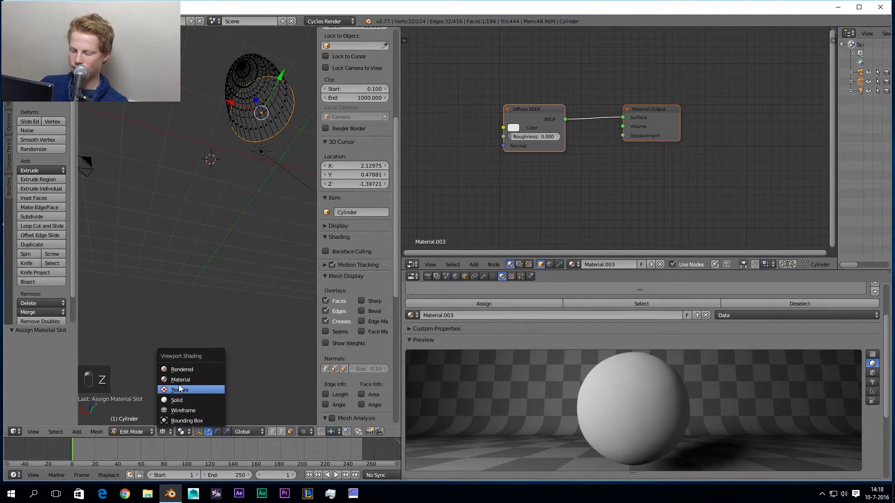
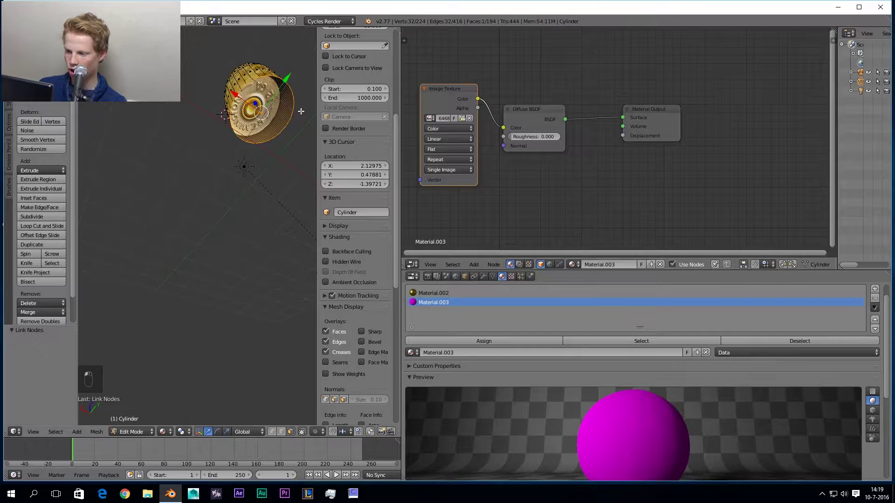
{"action": "key", "text": "shift+d"}
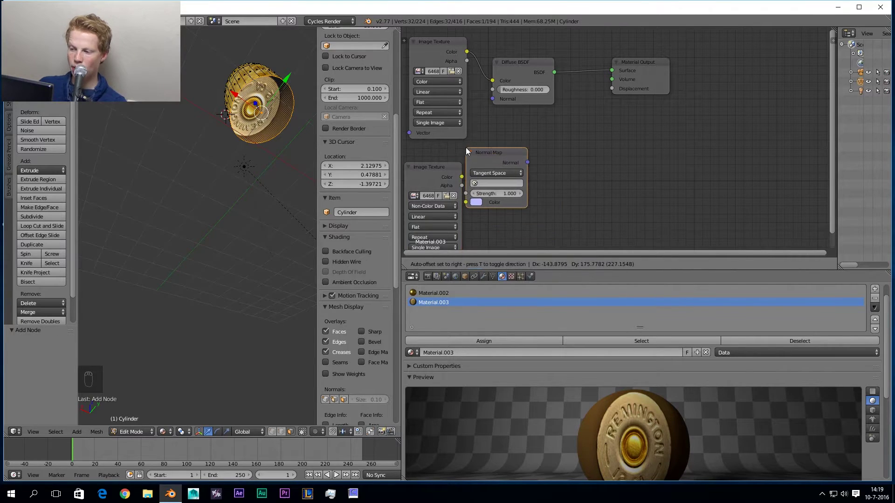
Wire the non-colour copy of the shell photo into the Normal Map node's colour input.
{"action": "left_click_drag", "start_coordinate": [470, 159], "coordinate": [469, 163]}
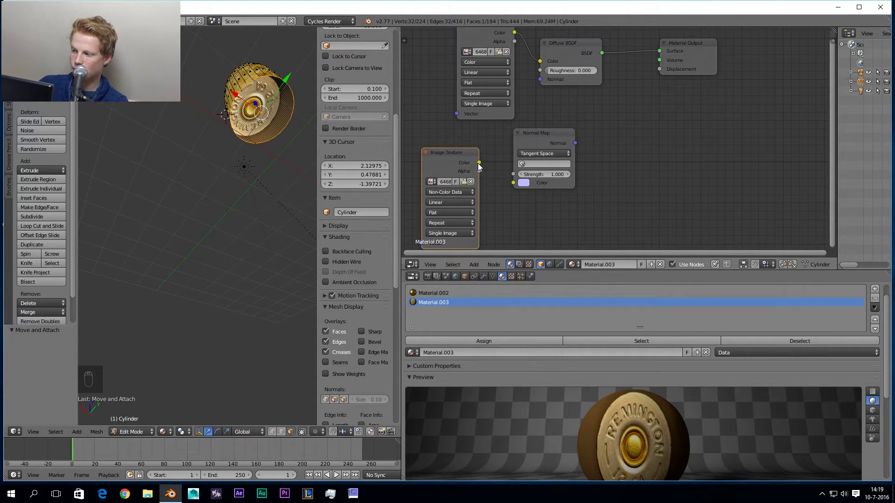
{"action": "left_click_drag", "start_coordinate": [688, 72], "coordinate": [470, 158]}
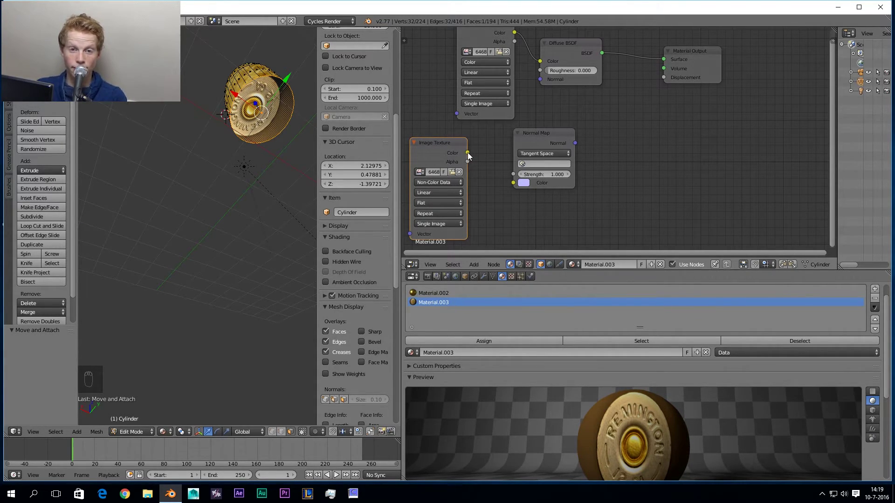
{"action": "left_click_drag", "start_coordinate": [470, 155], "coordinate": [534, 137]}
{"action": "left_click", "coordinate": [432, 143]}
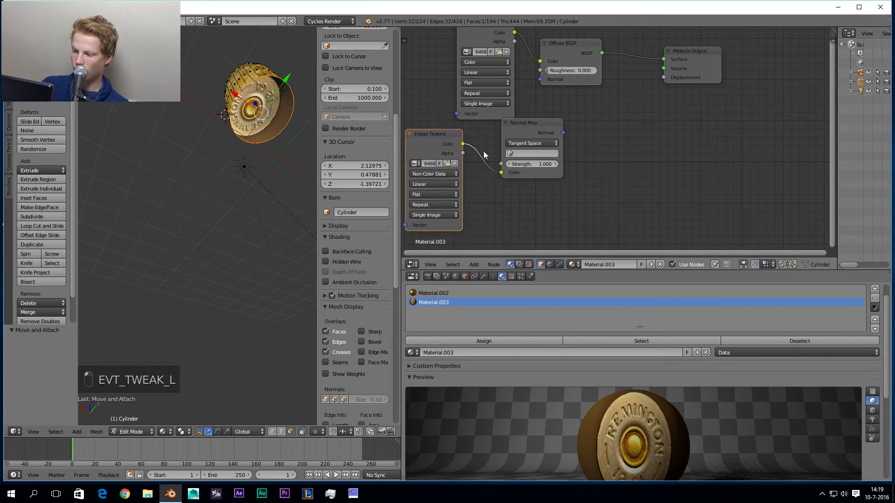
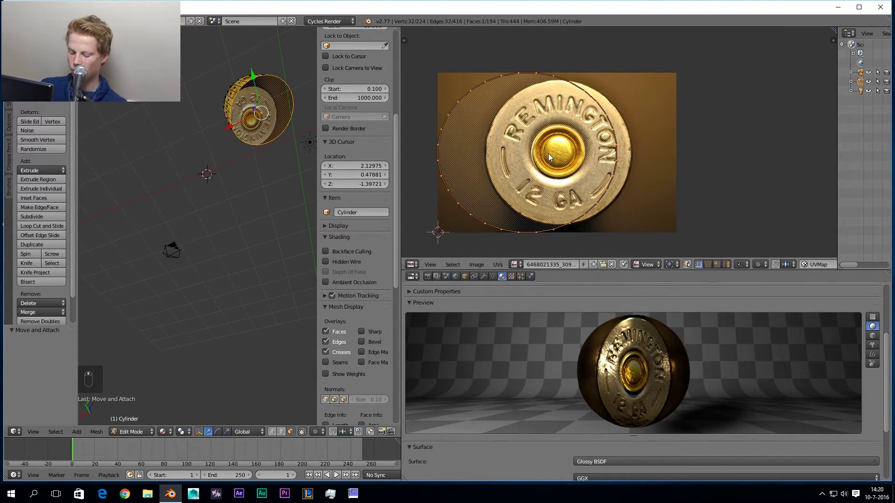
Move and scale the bottom face's UVs onto the shell rim in the photo and preview the headstamp rendered.
{"action": "key", "text": "g"}
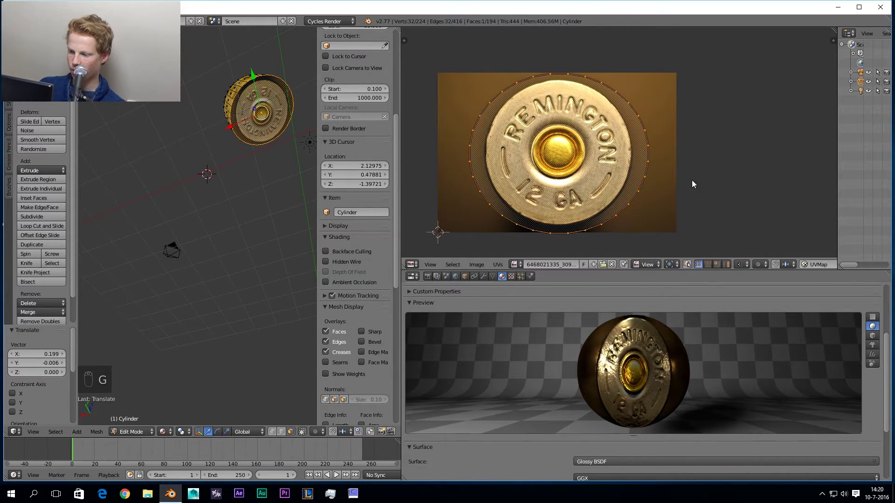
{"action": "key", "text": "s"}
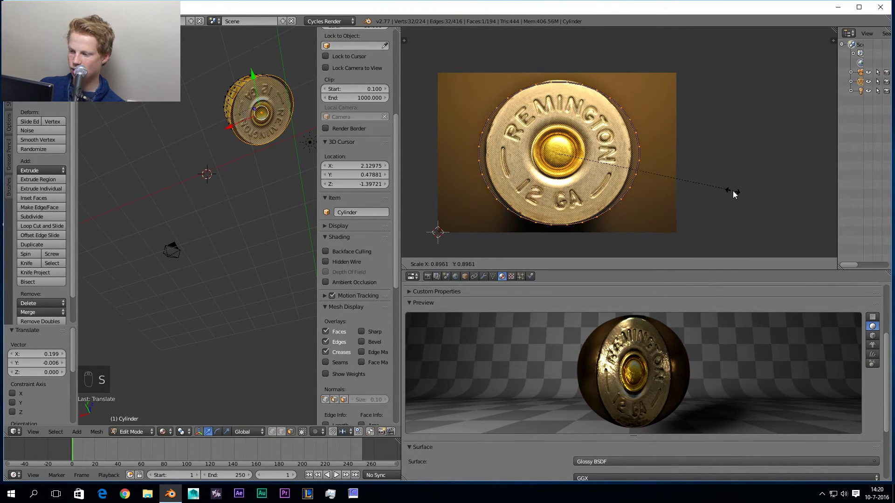
{"action": "key", "text": "g"}
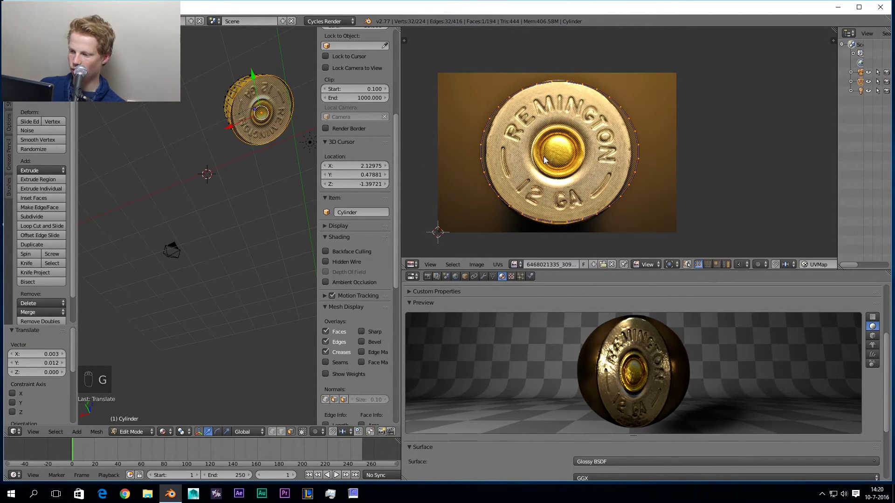
{"action": "key", "text": "s"}
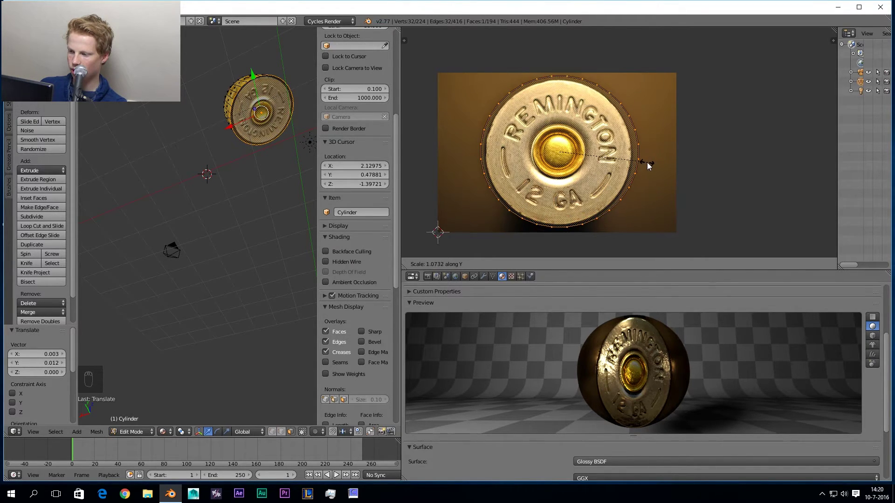
{"action": "key", "text": "s"}
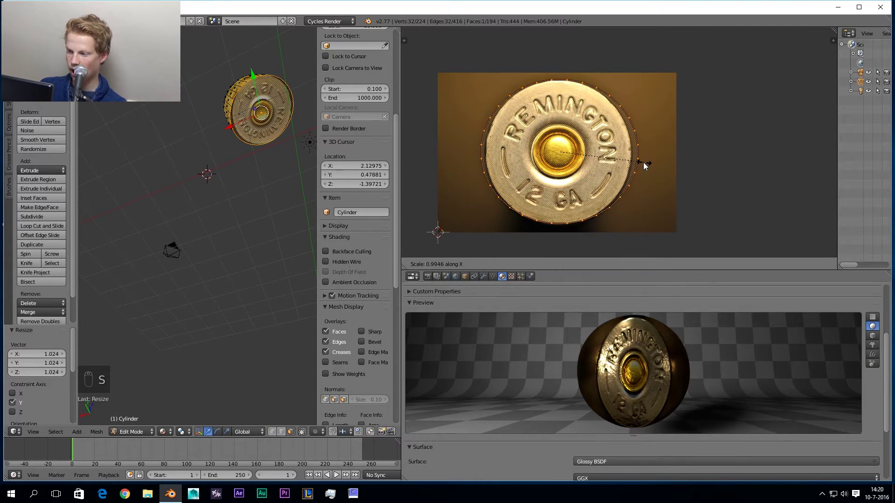
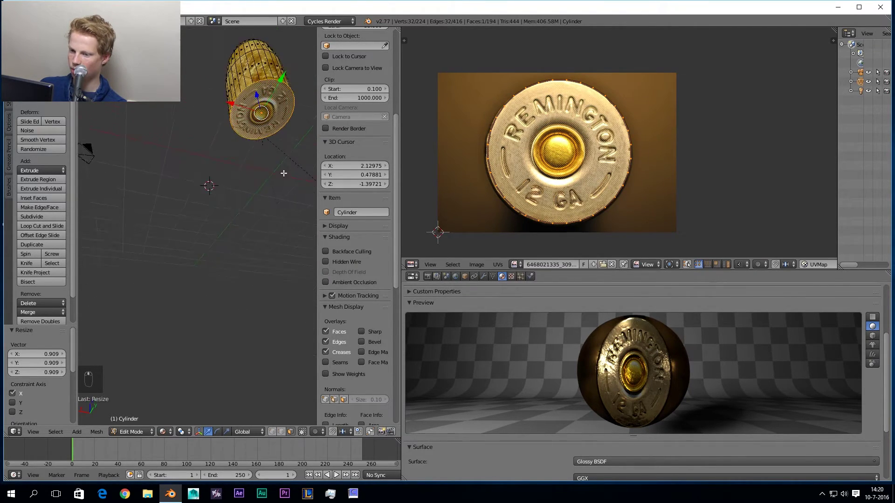
{"action": "key", "text": "shift+z"}
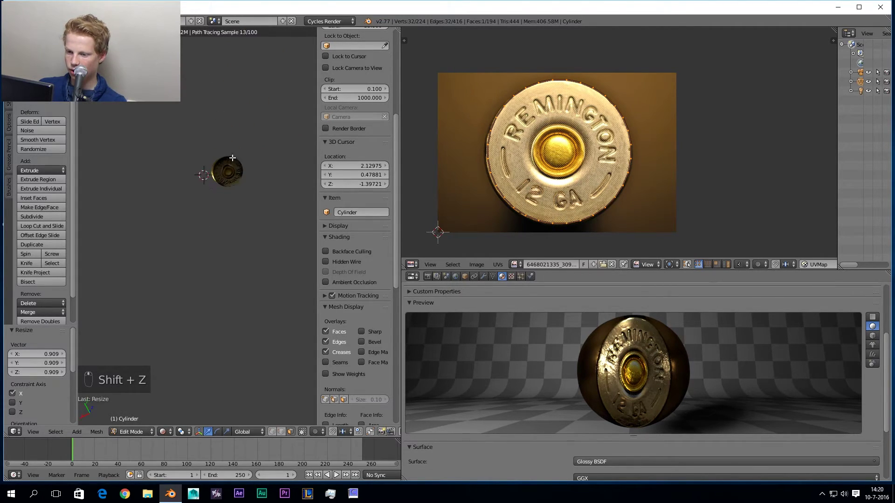
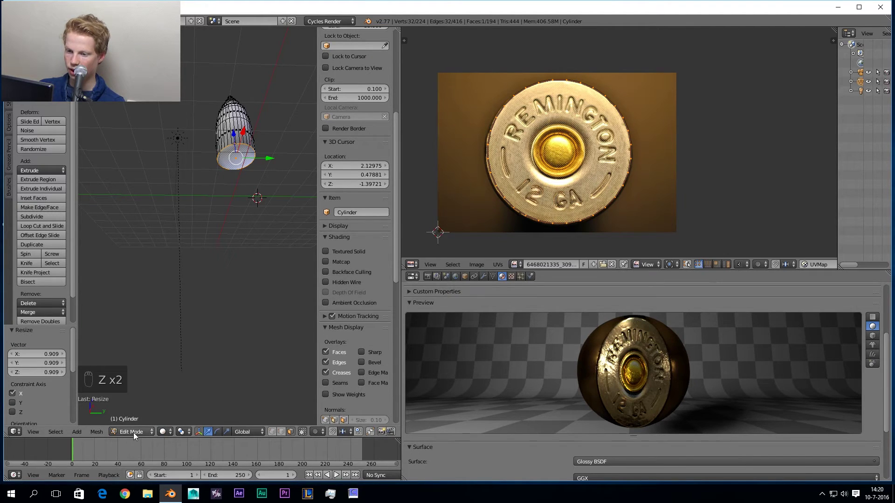
Rotate the bullet 95° about X onto its side and add a scaled-up ground plane beneath it.
{"action": "key", "text": "z"}
{"action": "left_click_drag", "start_coordinate": [221, 252], "coordinate": [264, 174]}
{"action": "key", "text": "r"}
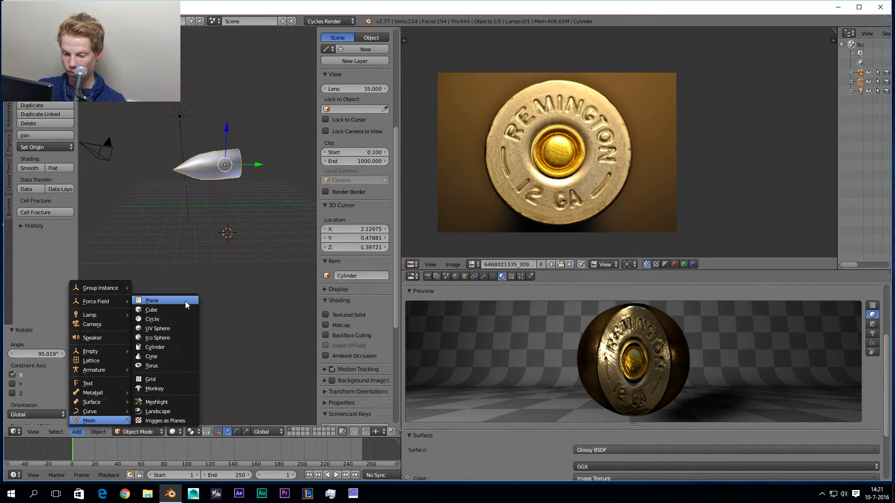
{"action": "key", "text": "s"}
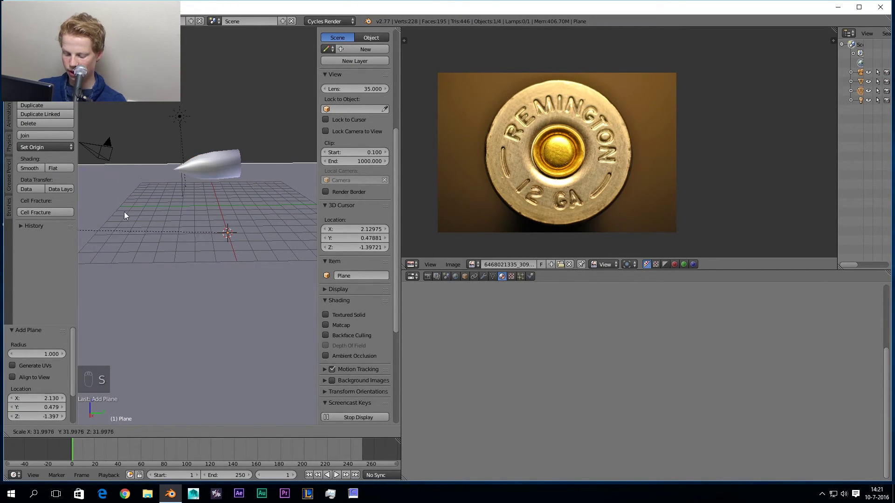
{"action": "key", "text": "shift+z"}
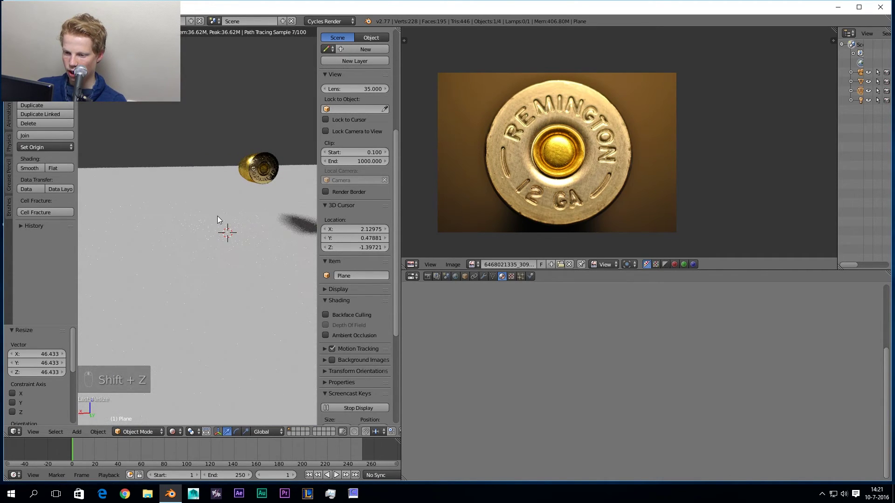
{"action": "left_click_drag", "start_coordinate": [175, 244], "coordinate": [121, 243]}
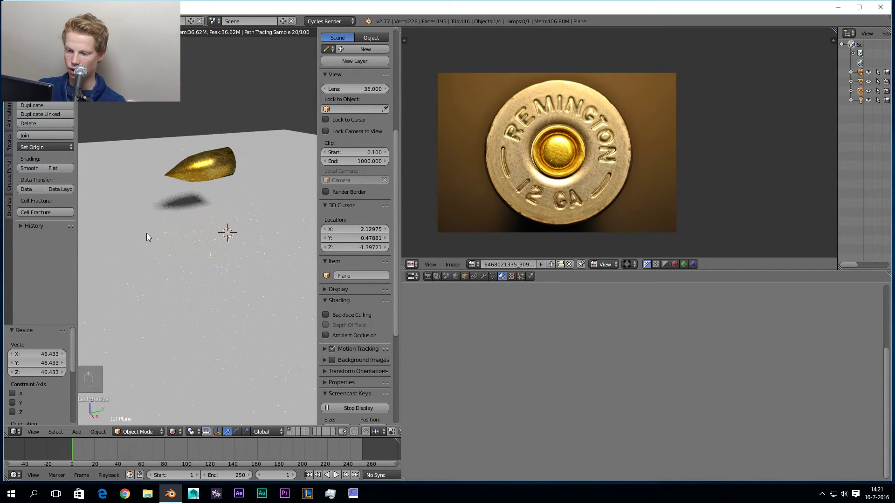